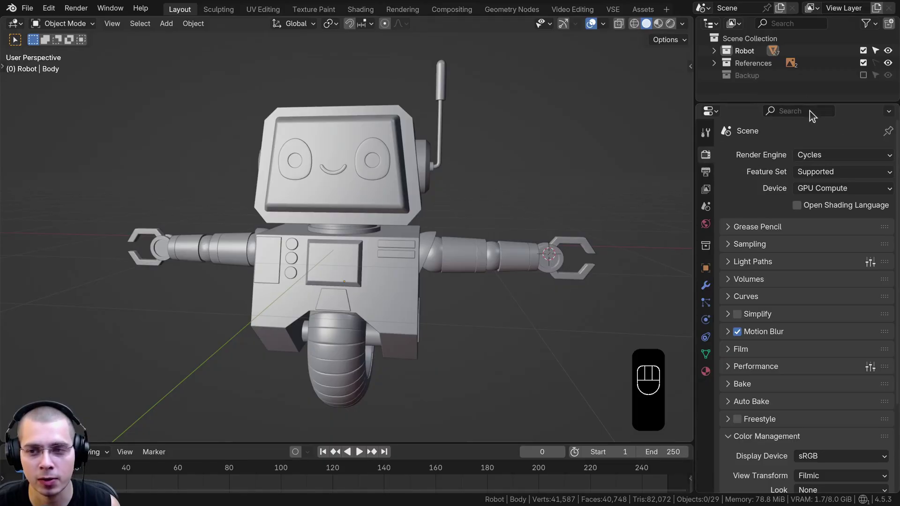
# Switch the render engine to EEVEE and review the Sampling and Raytracing panels.
pyautogui.moveTo(819, 153); pyautogui.dragTo(788, 179)
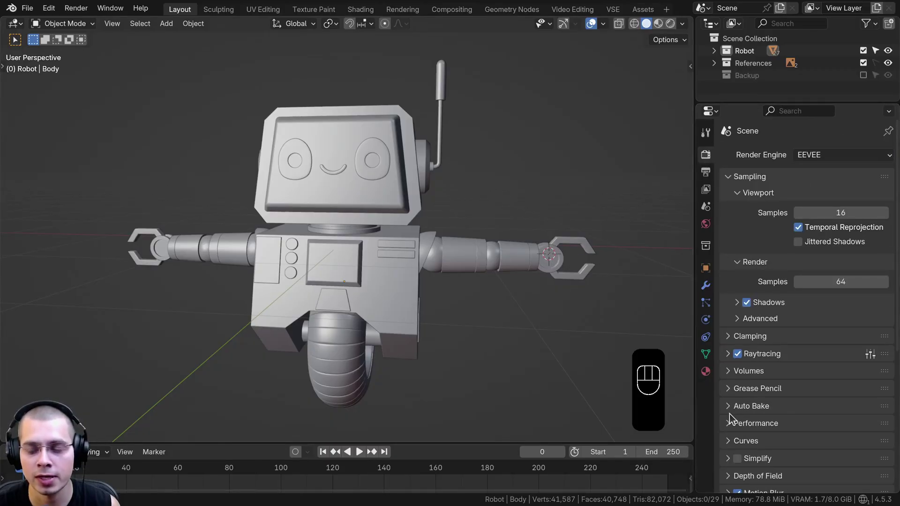
pyautogui.click(740, 355)
pyautogui.click(743, 360)
pyautogui.moveTo(733, 359); pyautogui.dragTo(745, 359)
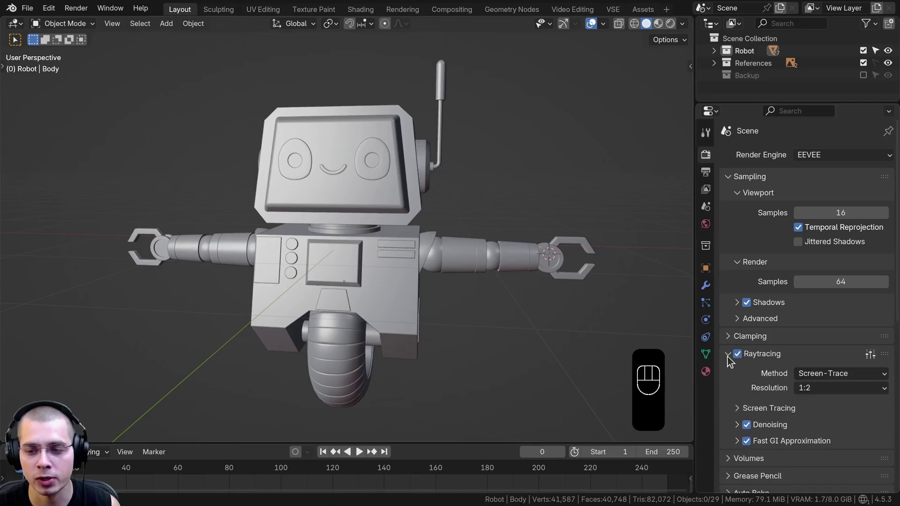
pyautogui.moveTo(731, 359); pyautogui.dragTo(760, 365)
pyautogui.click(730, 182)
# Switch the viewport to rendered shading and orbit to preview the robot.
pyautogui.middleClick(577, 226)
pyautogui.press('z')
pyautogui.middleClick(486, 245)
pyautogui.middleClick(508, 244)
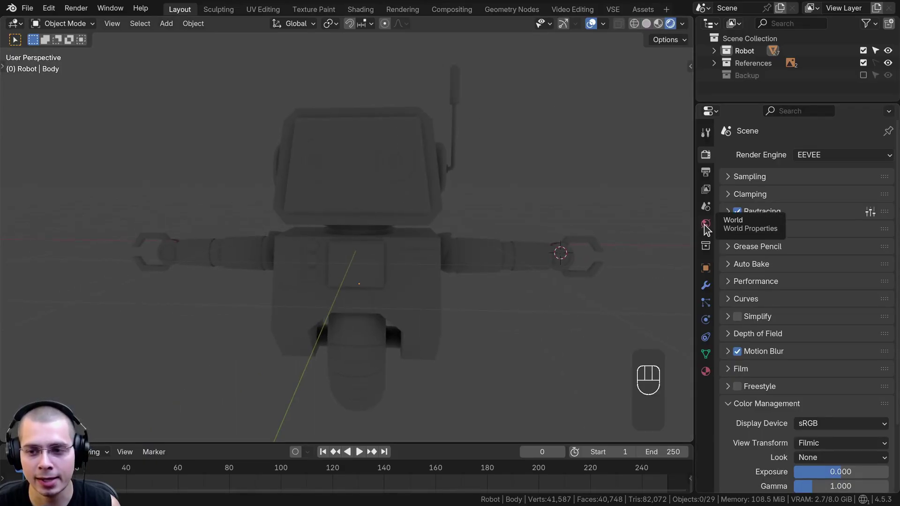
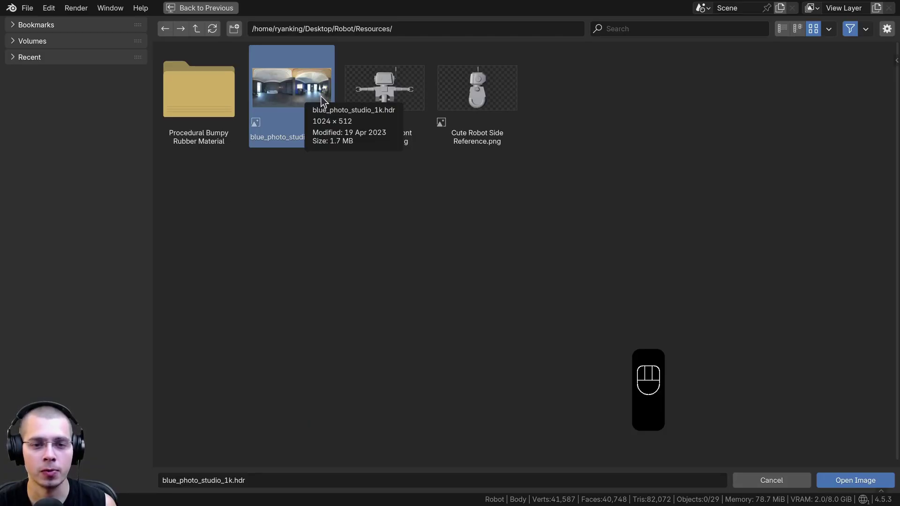
# Load blue_photo_studio_1k.hdr as the world environment texture and look around the studio lighting.
pyautogui.click(846, 483)
pyautogui.moveTo(445, 303); pyautogui.dragTo(435, 312)
pyautogui.middleClick(437, 294)
pyautogui.middleClick(439, 283)
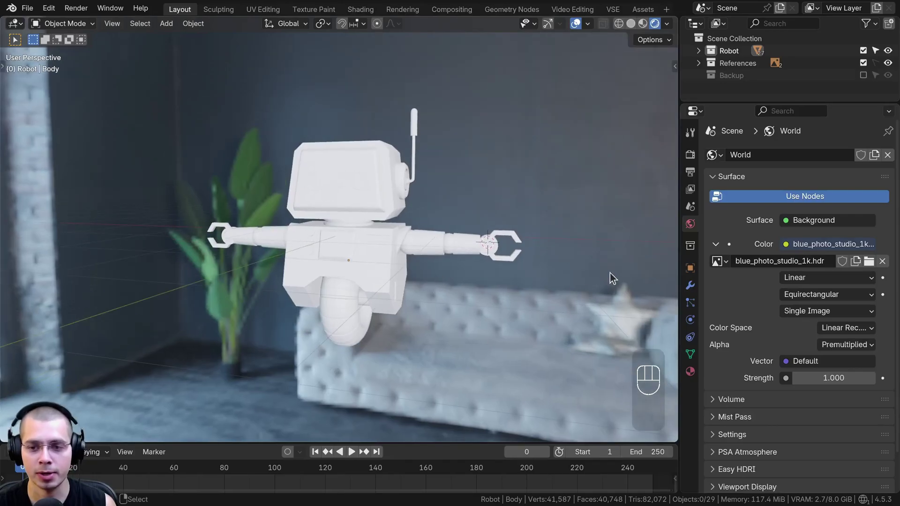
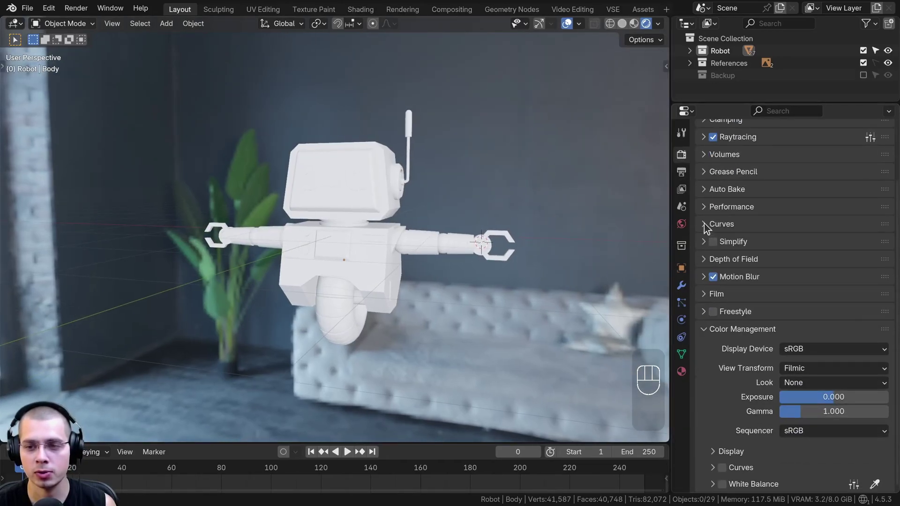
# Enable Film > Transparent so the render background becomes transparent.
pyautogui.click(713, 288)
pyautogui.click(711, 290)
pyautogui.click(710, 298)
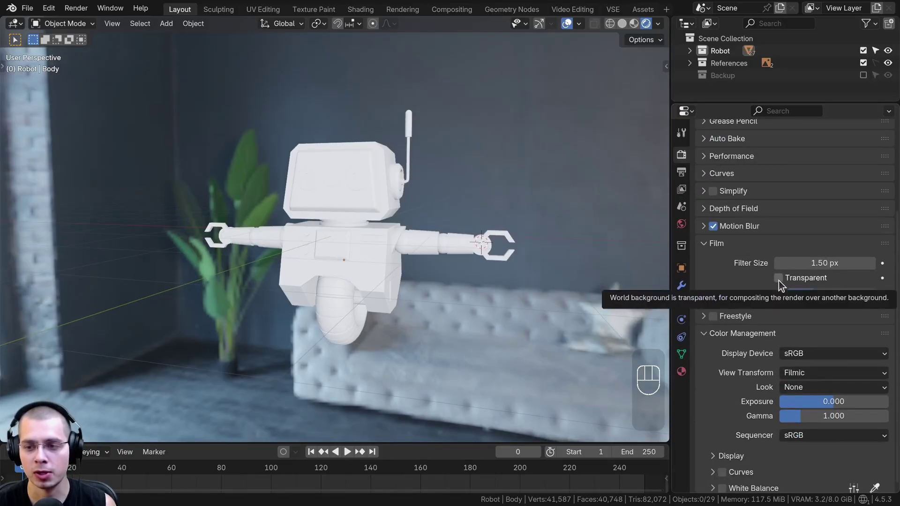
pyautogui.click(783, 286)
pyautogui.middleClick(332, 271)
pyautogui.middleClick(352, 283)
pyautogui.middleClick(357, 243)
pyautogui.moveTo(362, 236); pyautogui.dragTo(372, 234)
pyautogui.middleClick(366, 241)
pyautogui.middleClick(353, 244)
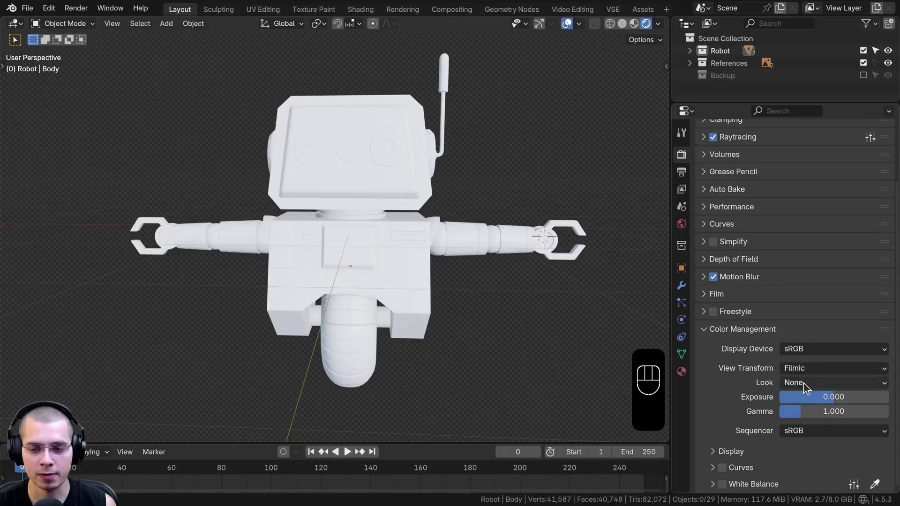
# Set the color management Look to Very High Contrast and inspect the robot.
pyautogui.moveTo(807, 387); pyautogui.dragTo(798, 285)
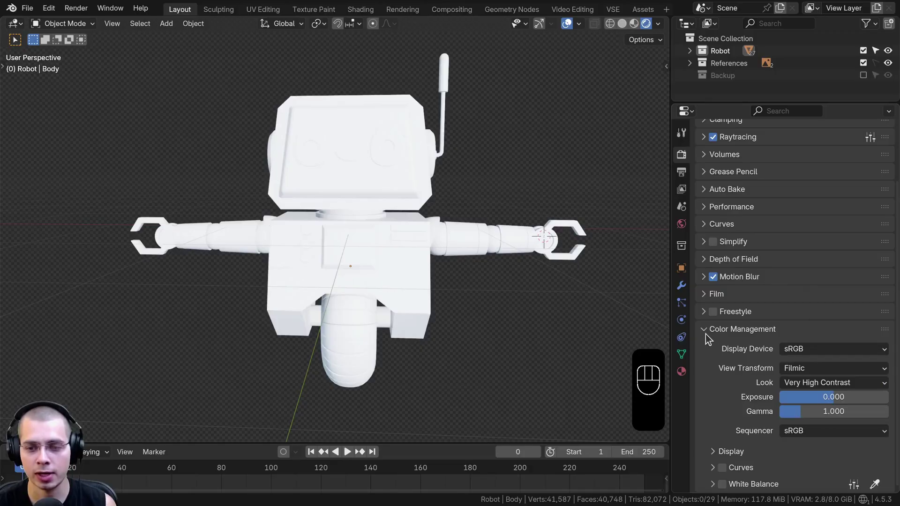
pyautogui.click(707, 335)
pyautogui.middleClick(496, 330)
pyautogui.middleClick(486, 335)
pyautogui.moveTo(322, 291); pyautogui.dragTo(301, 285)
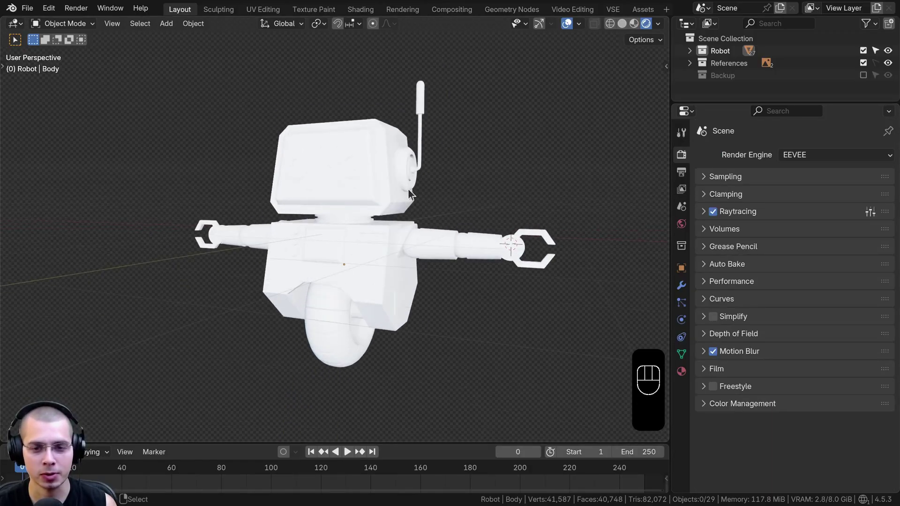
pyautogui.middleClick(451, 204)
pyautogui.moveTo(461, 192); pyautogui.dragTo(435, 171)
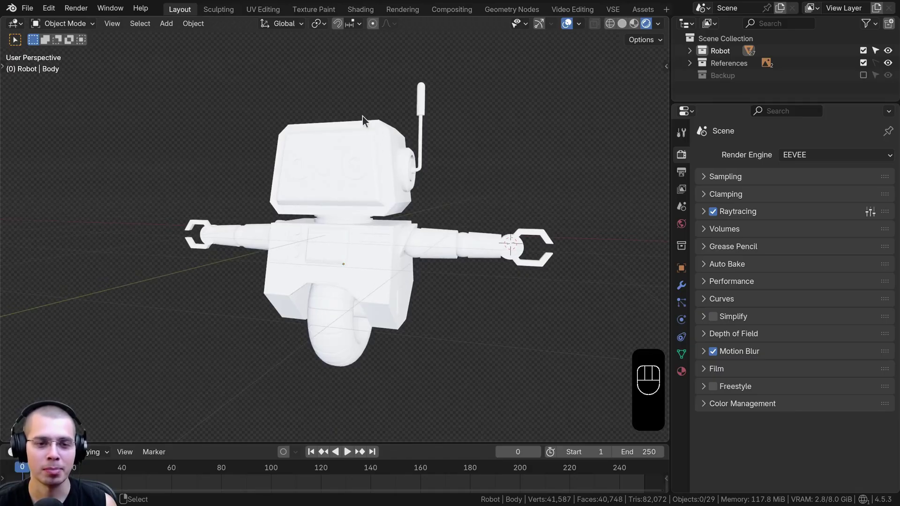
pyautogui.middleClick(362, 96)
pyautogui.middleClick(360, 93)
pyautogui.middleClick(365, 88)
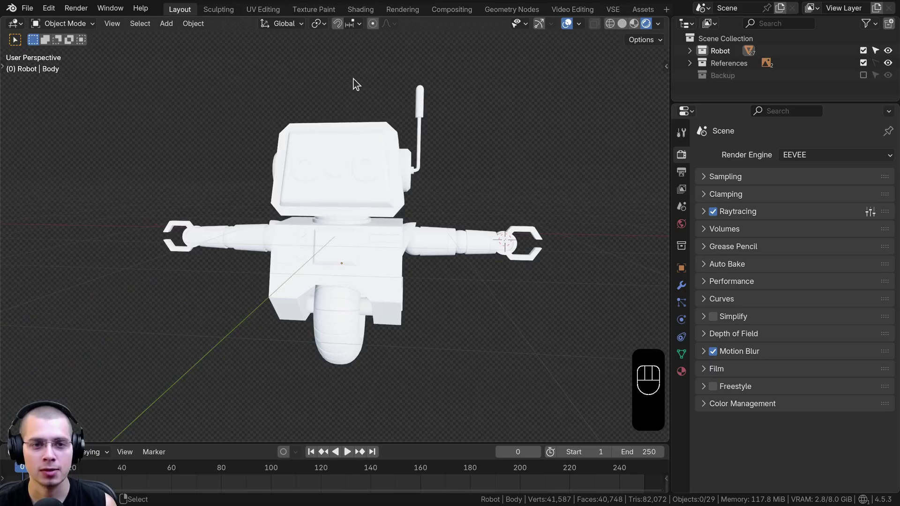
# Add an area light, then move, rotate and scale it to aim at the robot.
pyautogui.press('shift+a')
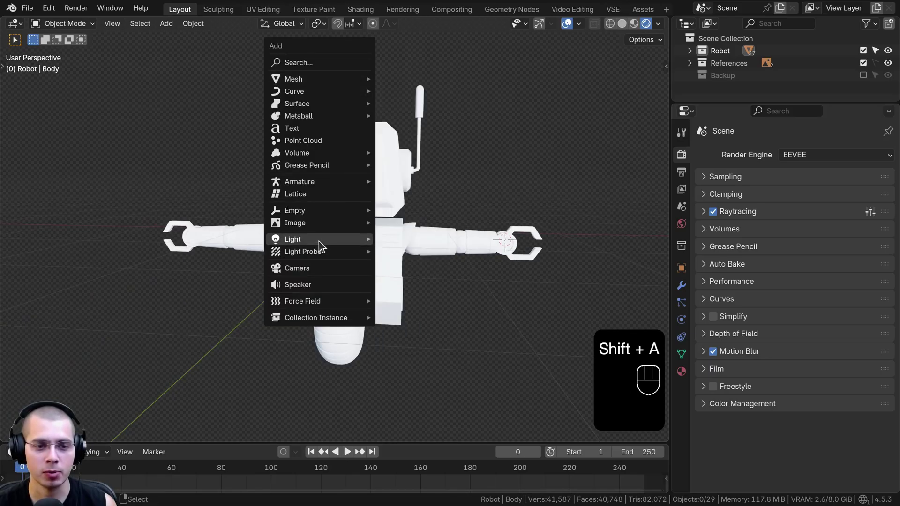
pyautogui.middleClick(304, 240)
pyautogui.press('s')
pyautogui.click(490, 178)
pyautogui.press('r')
pyautogui.press('g')
pyautogui.click(367, 198)
pyautogui.press('r')
pyautogui.press('g')
pyautogui.moveTo(292, 138); pyautogui.dragTo(211, 126)
pyautogui.press('g')
pyautogui.press('s')
pyautogui.press('g')
pyautogui.middleClick(430, 158)
pyautogui.press('g')
pyautogui.press('g')
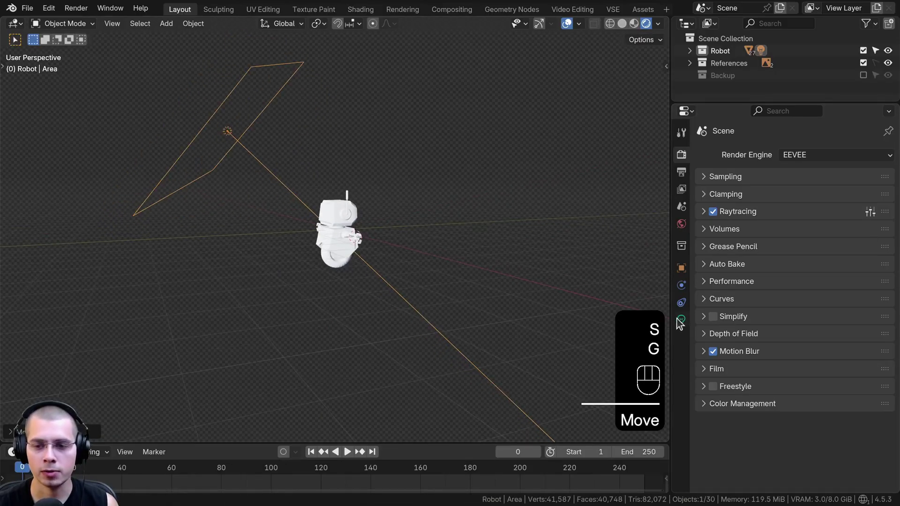
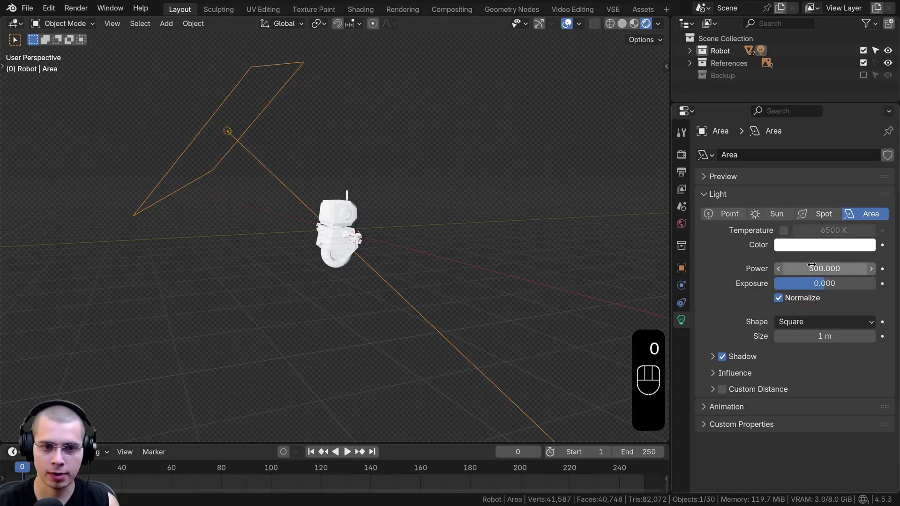
# Check the first light's aim by viewing the scene through it and orbiting around.
pyautogui.middleClick(441, 215)
pyautogui.moveTo(429, 205); pyautogui.dragTo(443, 195)
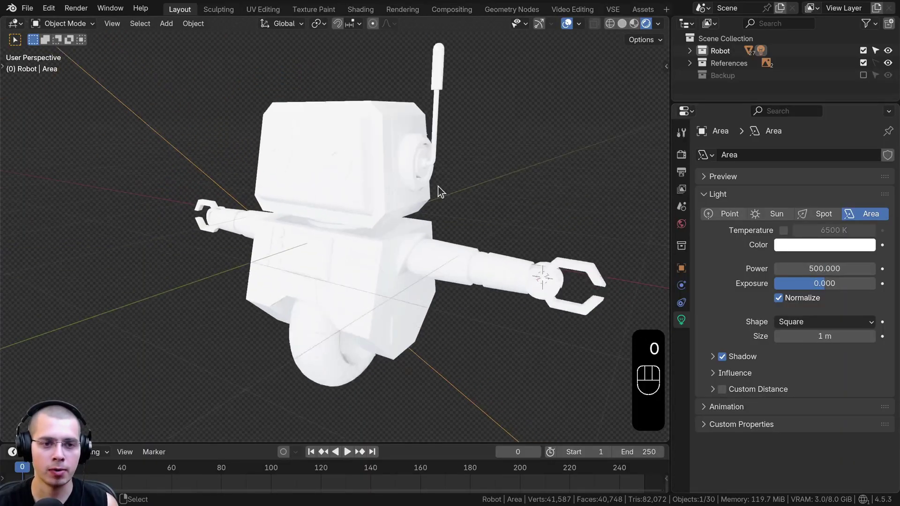
pyautogui.press('h')
pyautogui.moveTo(397, 209); pyautogui.dragTo(407, 195)
pyautogui.middleClick(413, 234)
pyautogui.moveTo(331, 213); pyautogui.dragTo(313, 214)
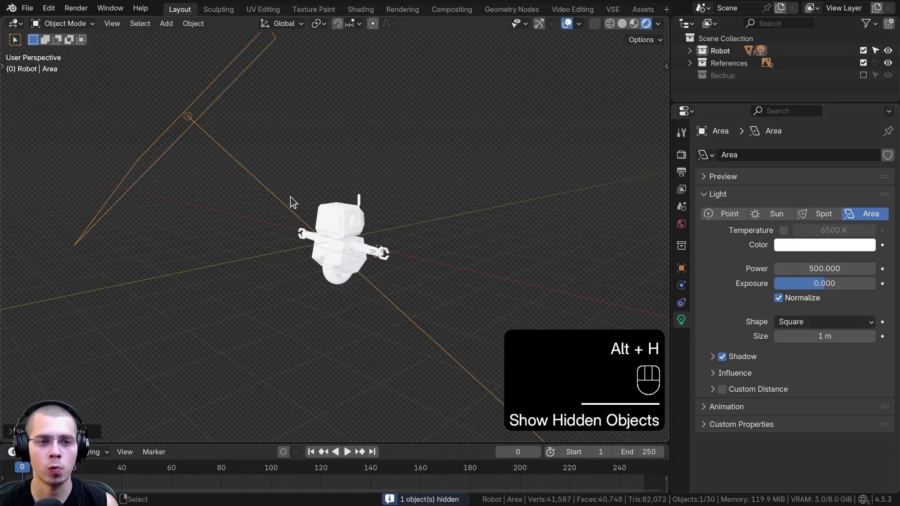
pyautogui.moveTo(308, 198); pyautogui.dragTo(282, 190)
# Duplicate the area light and place the copy on the other side facing the robot.
pyautogui.press('shift+d')
pyautogui.press('r')
pyautogui.press('g')
pyautogui.moveTo(224, 158); pyautogui.dragTo(241, 155)
pyautogui.press('s')
pyautogui.press('g')
pyautogui.click(393, 166)
pyautogui.moveTo(423, 184); pyautogui.dragTo(491, 222)
pyautogui.press('r')
pyautogui.press('g')
pyautogui.moveTo(500, 238); pyautogui.dragTo(487, 222)
pyautogui.press('r')
pyautogui.click(475, 200)
# Fine-tune the second light's position and rotation while checking from several angles.
pyautogui.press('g')
pyautogui.moveTo(521, 209); pyautogui.dragTo(560, 207)
pyautogui.press('r')
pyautogui.press('r')
pyautogui.press('g')
pyautogui.moveTo(576, 197); pyautogui.dragTo(583, 250)
pyautogui.press('r')
pyautogui.press('g')
pyautogui.moveTo(555, 234); pyautogui.dragTo(547, 188)
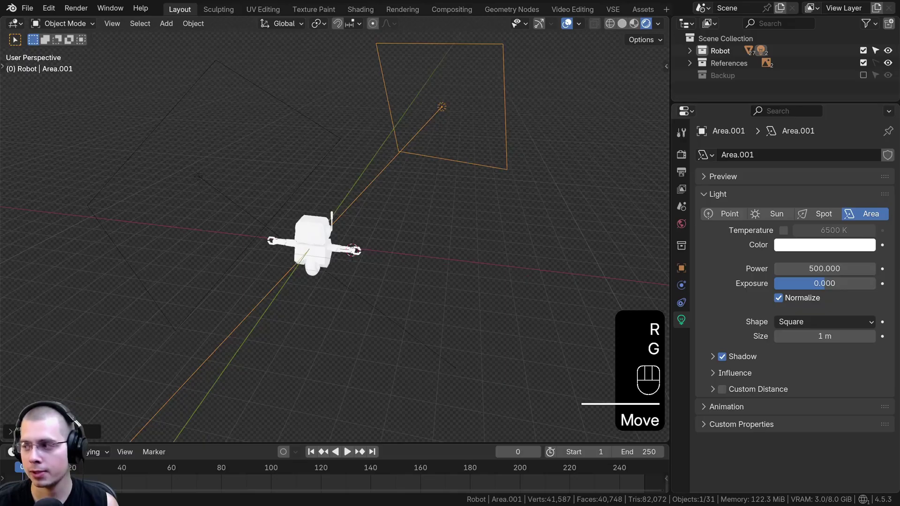
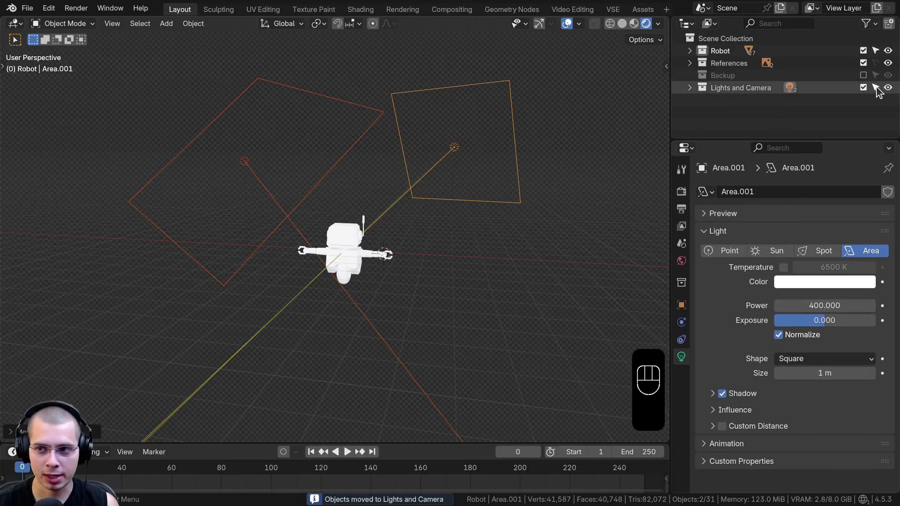
# Gather the lights into a 'Lights and Camera' collection and reframe the robot.
pyautogui.click(881, 93)
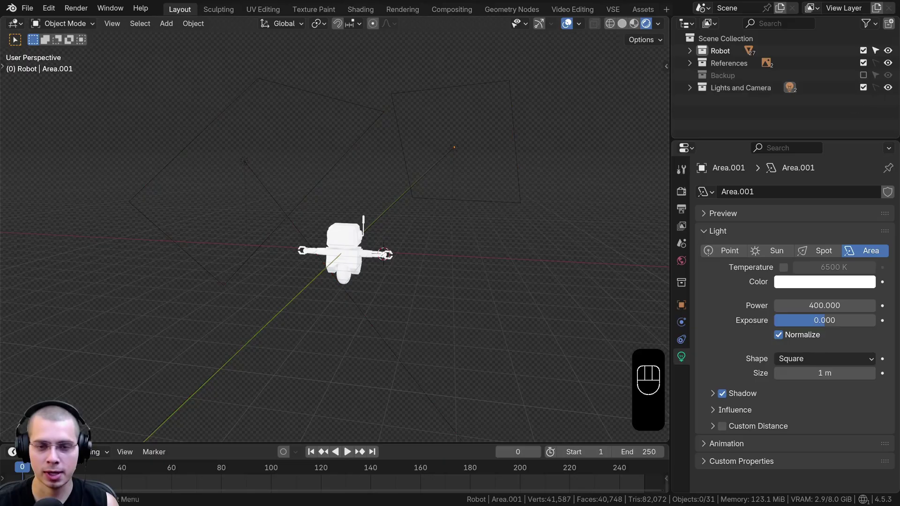
pyautogui.press('a')
pyautogui.press('g')
pyautogui.press('KP_Decimal')
pyautogui.middleClick(463, 165)
pyautogui.press('a')
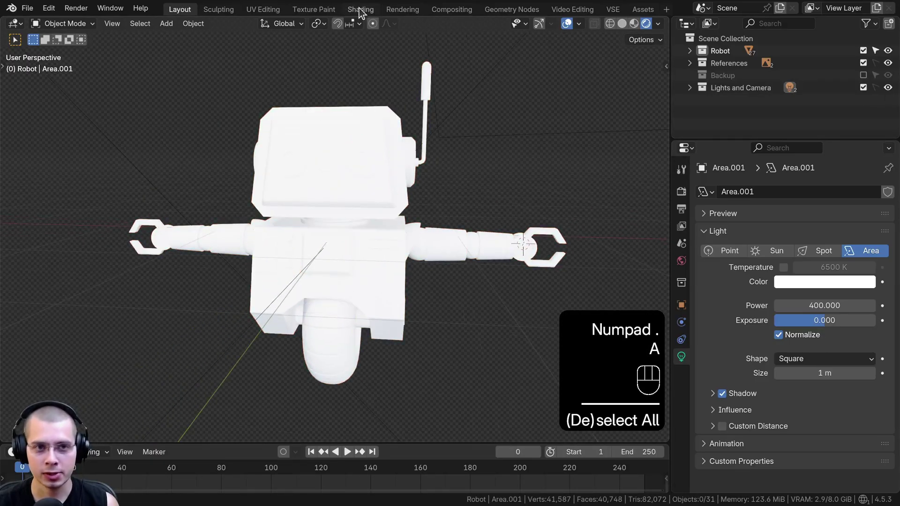
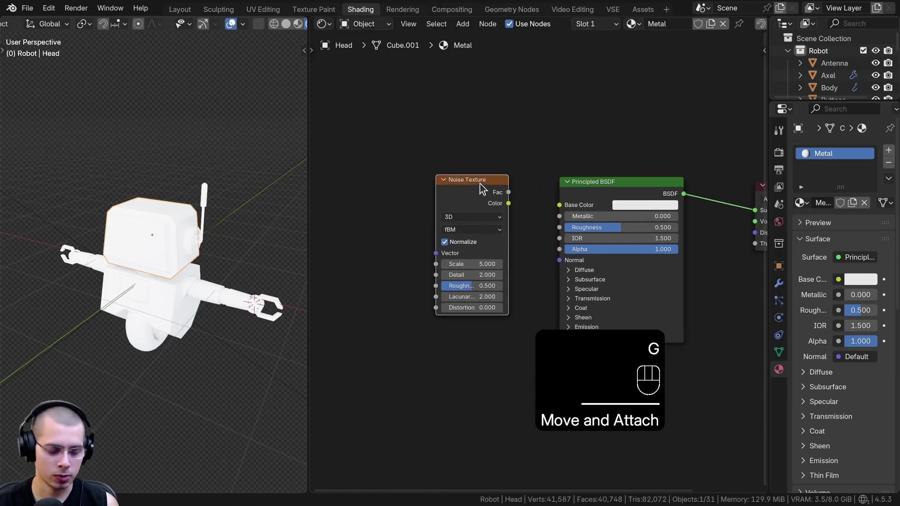
# Select the Noise Texture node and preview its cloudy pattern on the robot's head.
pyautogui.click(472, 197)
pyautogui.middleClick(252, 232)
pyautogui.moveTo(257, 256); pyautogui.dragTo(227, 320)
pyautogui.moveTo(221, 332); pyautogui.dragTo(218, 315)
pyautogui.middleClick(216, 323)
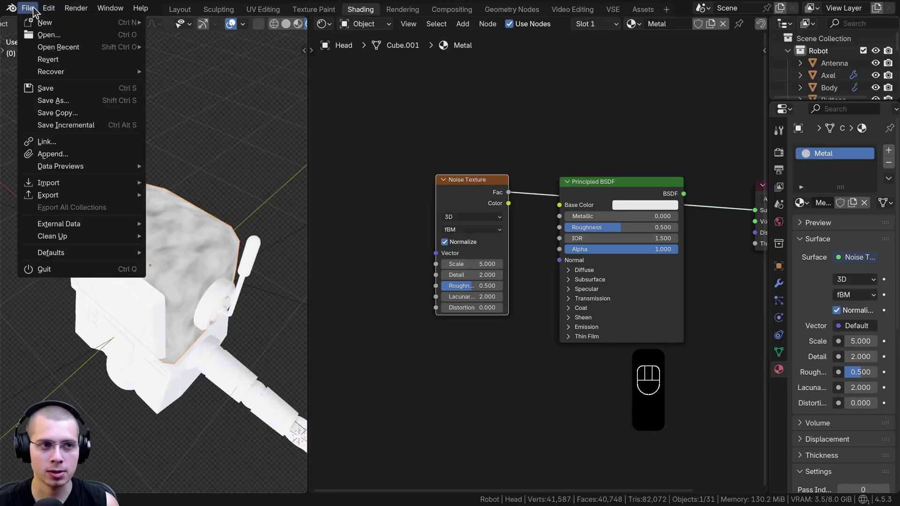
pyautogui.moveTo(40, 14); pyautogui.dragTo(548, 111)
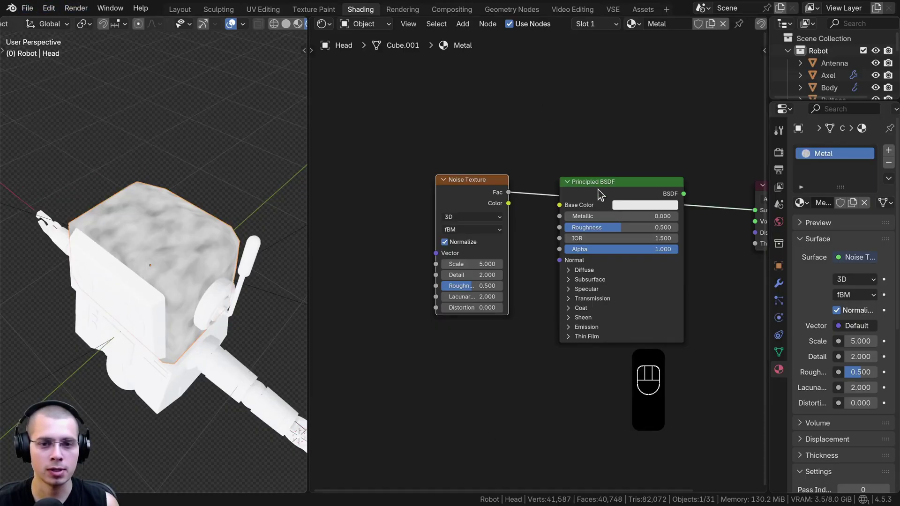
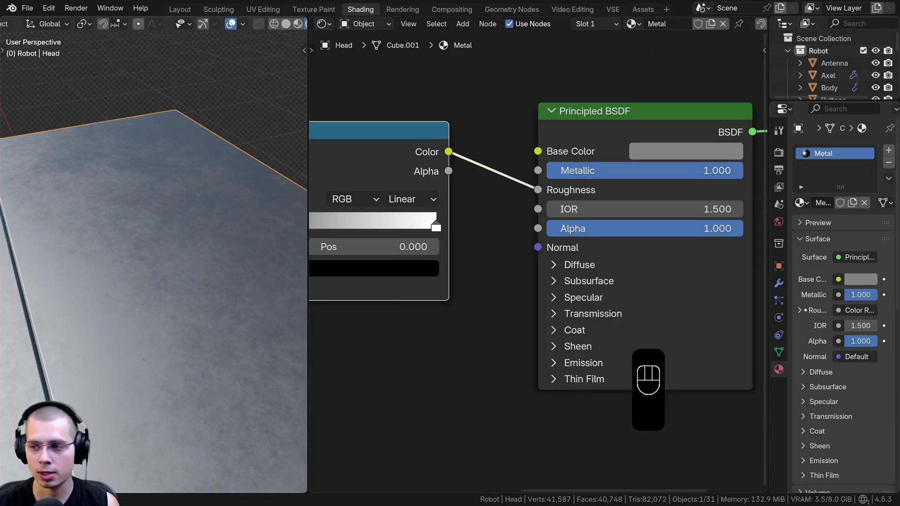
# Tighten the Color Ramp stops to raise the roughness contrast on the head.
pyautogui.press('ctrl+v')
pyautogui.middleClick(178, 238)
pyautogui.moveTo(220, 249); pyautogui.dragTo(209, 243)
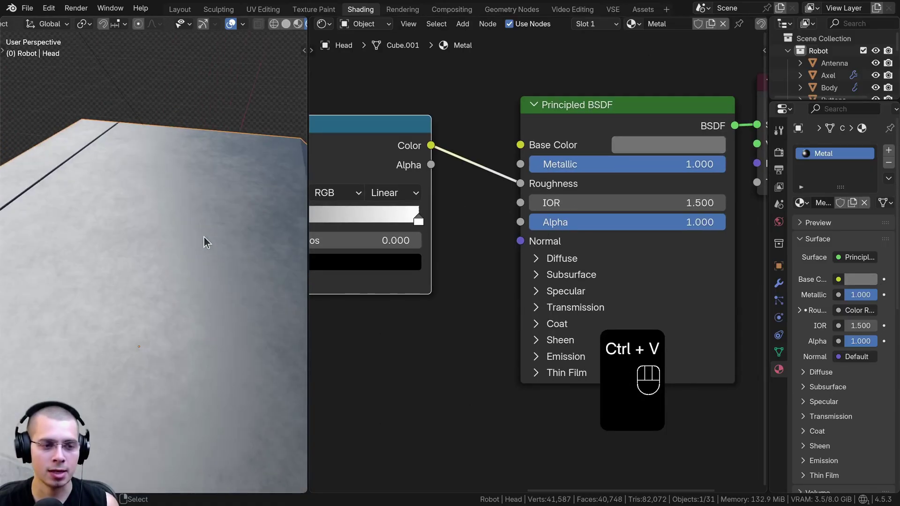
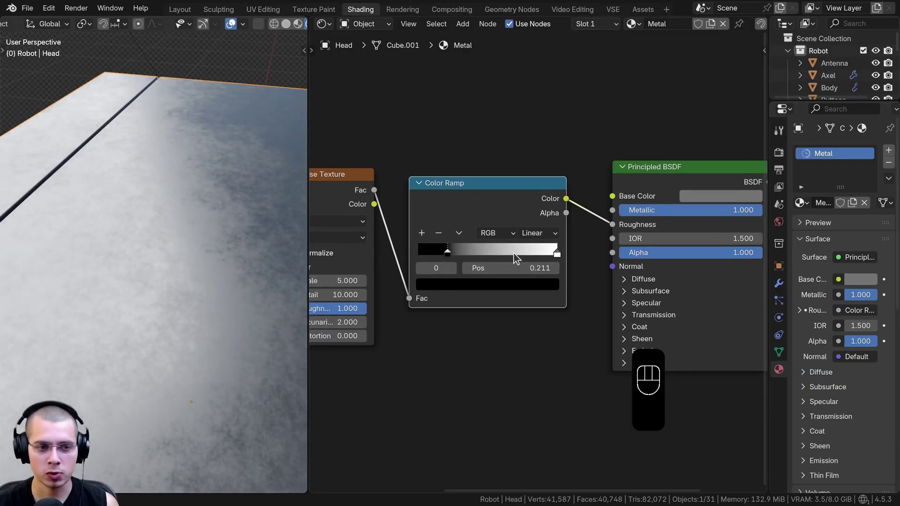
pyautogui.moveTo(536, 258); pyautogui.dragTo(488, 256)
pyautogui.click(451, 254)
pyautogui.click(520, 257)
pyautogui.click(450, 255)
pyautogui.click(453, 289)
pyautogui.click(485, 284)
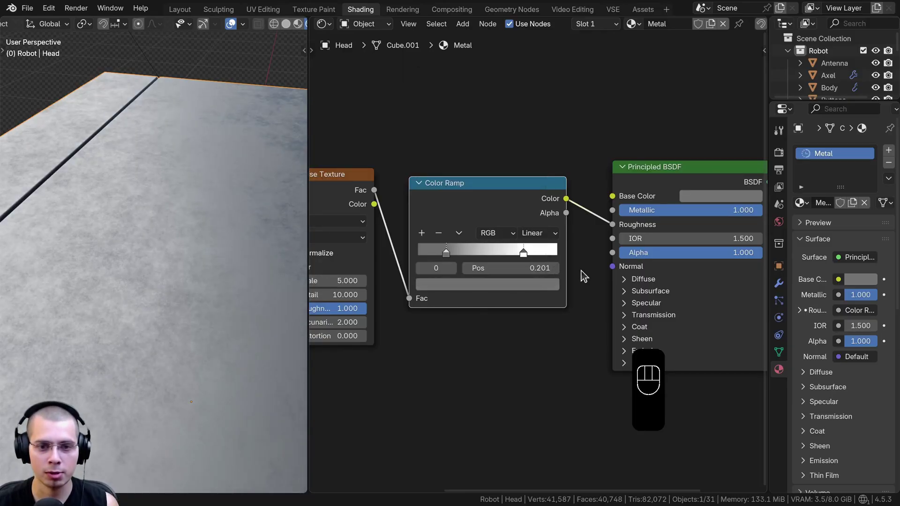
# Darken the grey value of a ramp stop and check the result on the head.
pyautogui.click(526, 256)
pyautogui.click(520, 295)
pyautogui.click(523, 293)
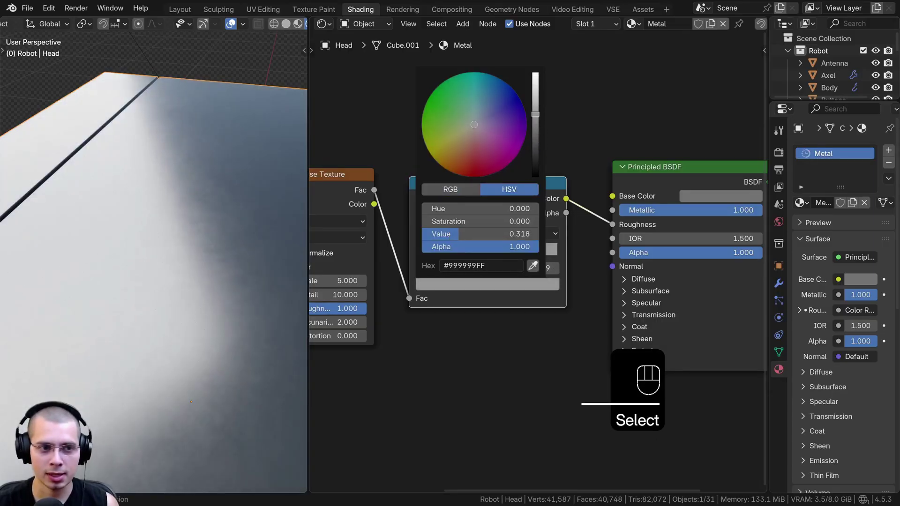
pyautogui.moveTo(183, 229); pyautogui.dragTo(261, 223)
pyautogui.moveTo(171, 227); pyautogui.dragTo(220, 210)
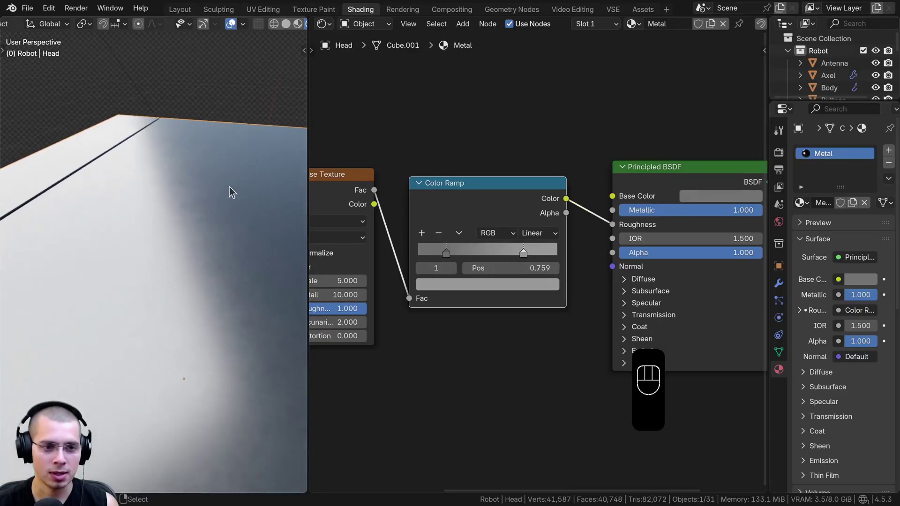
pyautogui.press('ctrl+v')
pyautogui.middleClick(236, 278)
# Select the dark end stop of the roughness ramp and bring up its colour.
pyautogui.click(432, 250)
pyautogui.click(429, 252)
pyautogui.click(433, 296)
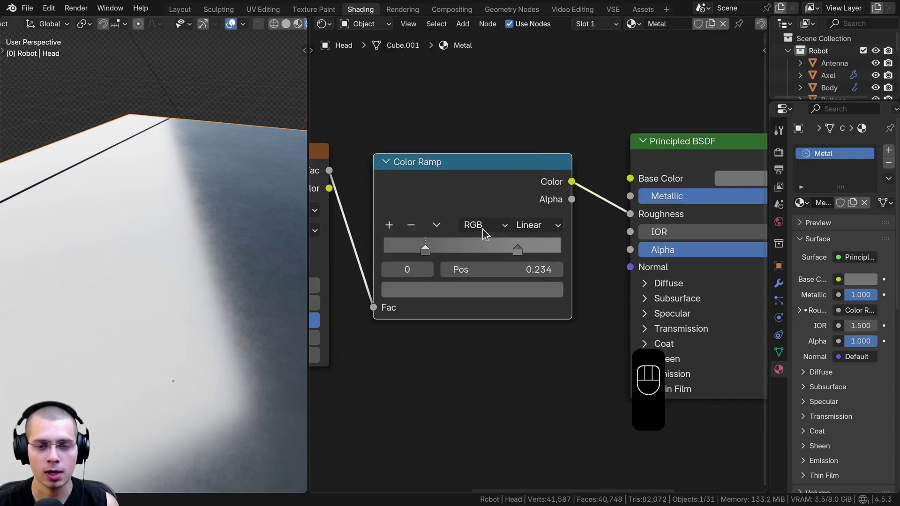
pyautogui.click(517, 254)
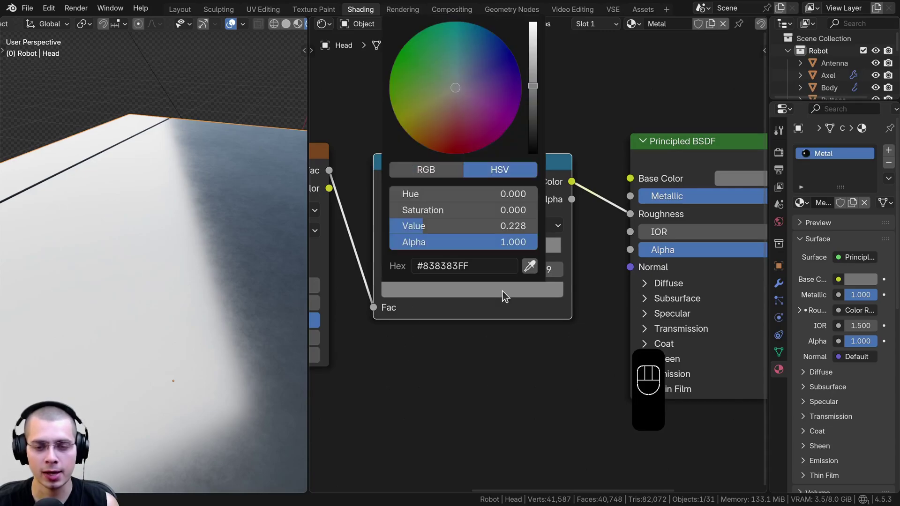
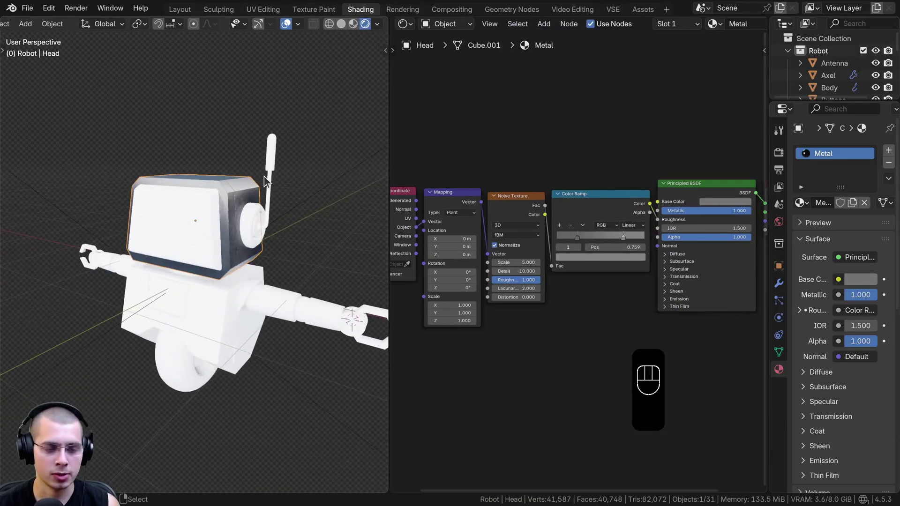
# Hide the head shell, select the face screen and set up its new Screen material.
pyautogui.press('h')
pyautogui.middleClick(228, 198)
pyautogui.click(208, 181)
pyautogui.click(692, 29)
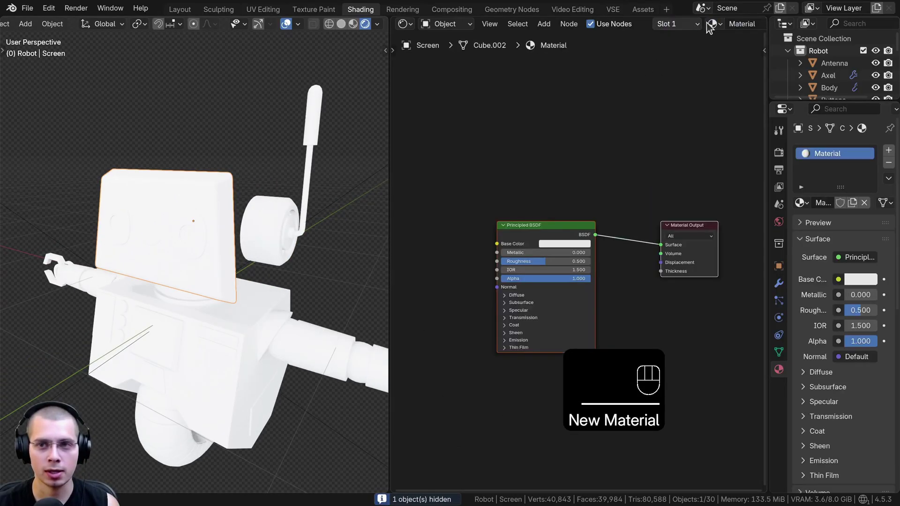
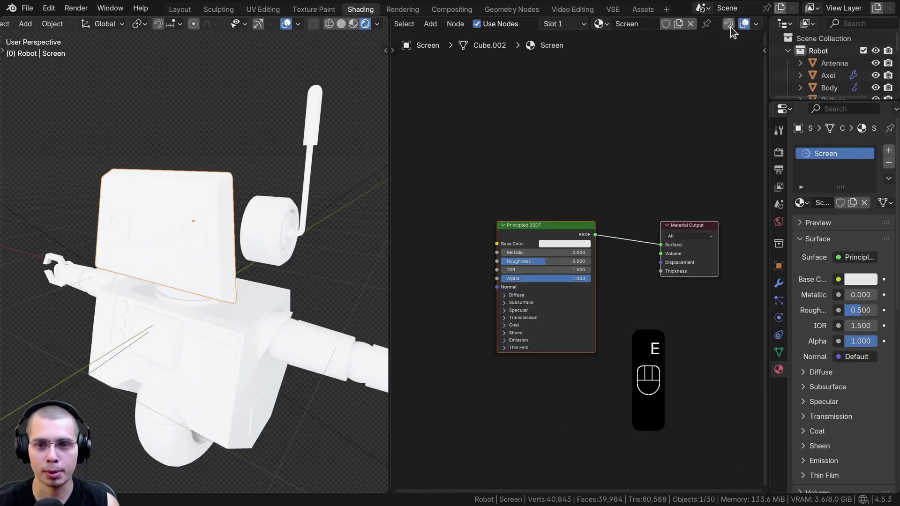
pyautogui.middleClick(566, 192)
pyautogui.press('s')
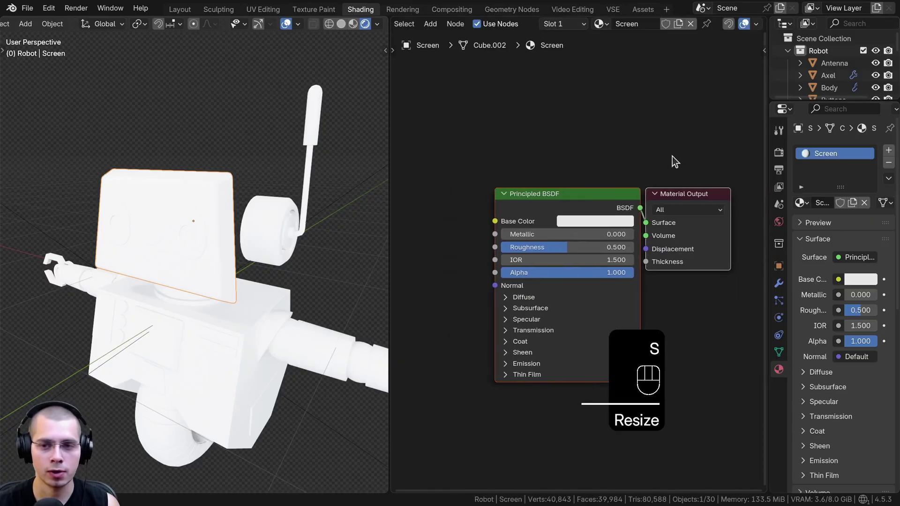
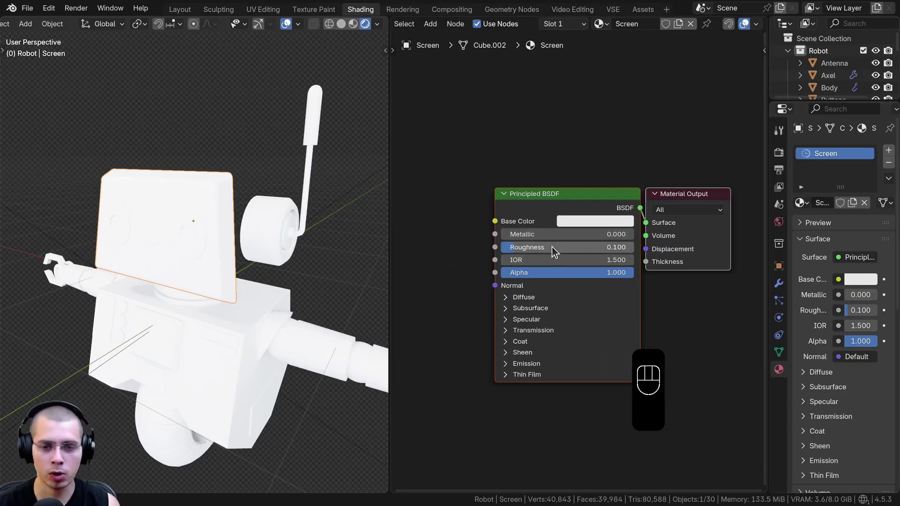
# Make the Screen base colour black and orbit to check the glossy face.
pyautogui.click(585, 225)
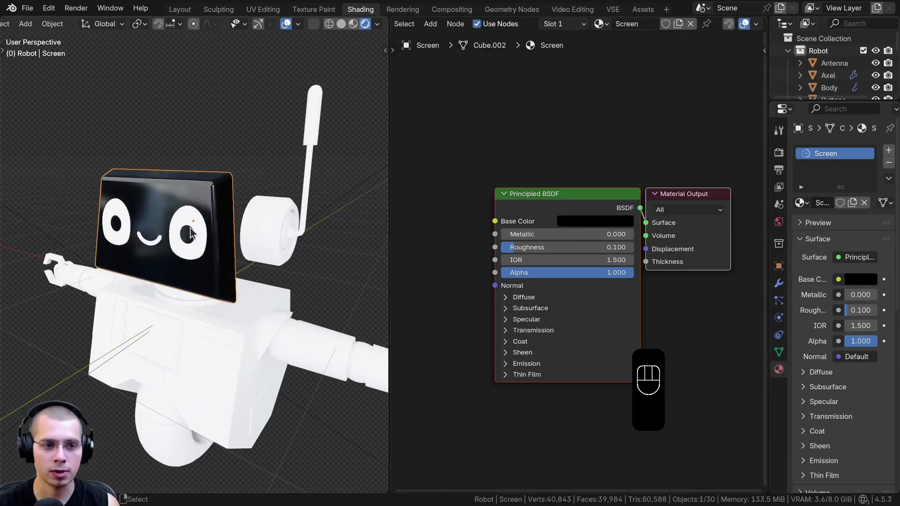
pyautogui.moveTo(237, 236); pyautogui.dragTo(205, 232)
pyautogui.middleClick(209, 239)
pyautogui.moveTo(220, 236); pyautogui.dragTo(245, 202)
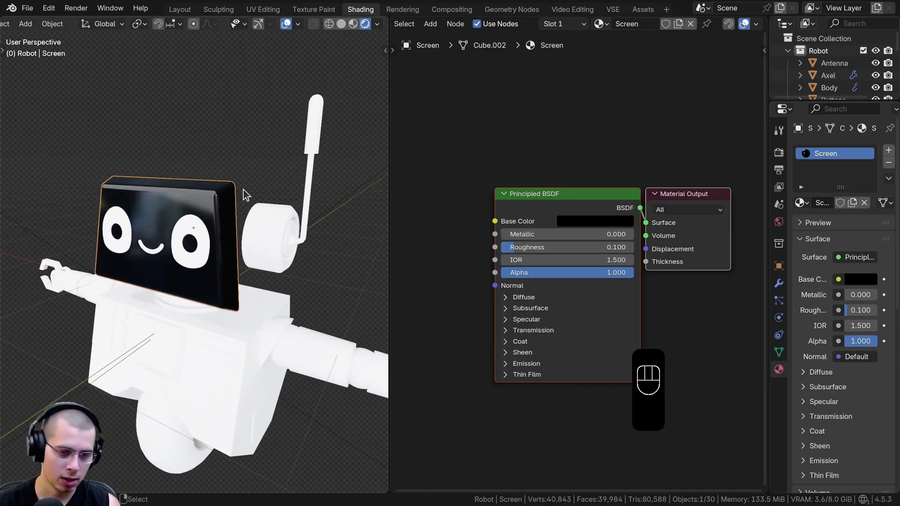
# Hide the screen to expose the ears for material work.
pyautogui.press('h')
pyautogui.middleClick(243, 223)
pyautogui.middleClick(247, 225)
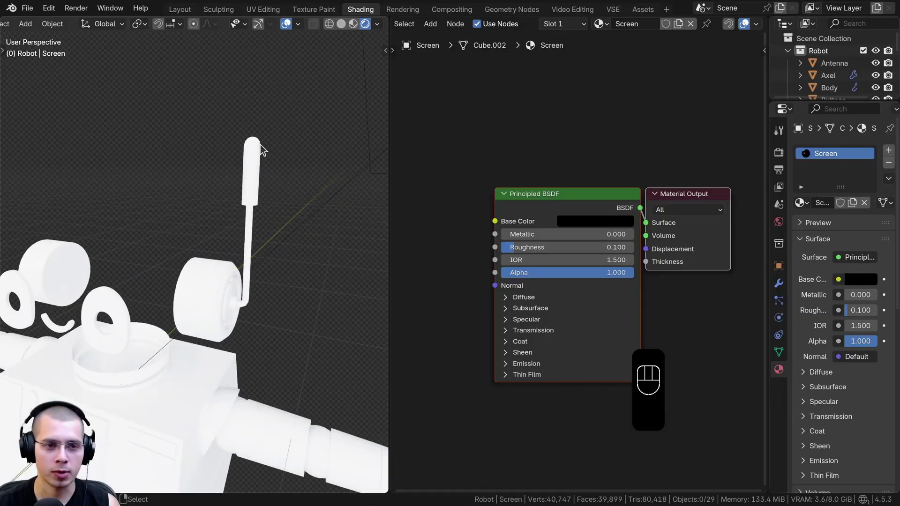
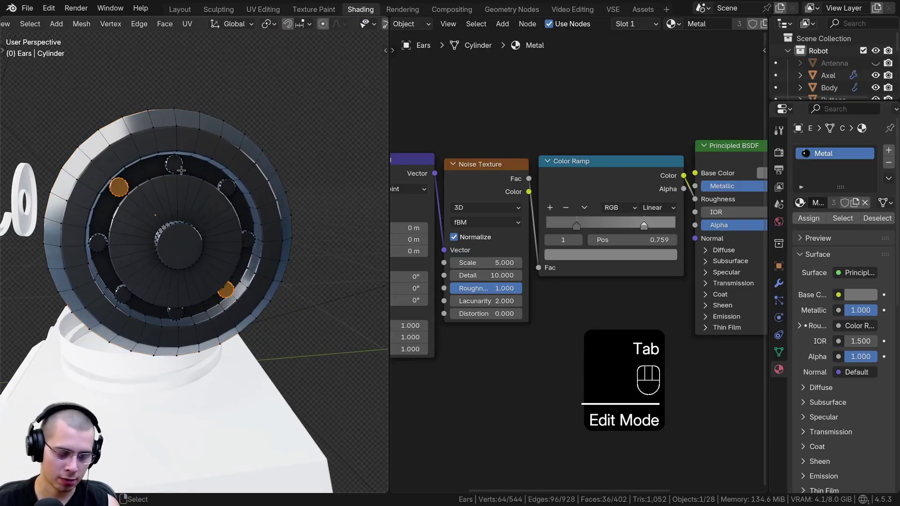
# In Edit Mode, select the eight round ear bolts one by one with linked selection.
pyautogui.press('l')
pyautogui.press('l')
pyautogui.press('l')
pyautogui.press('l')
pyautogui.press('ctrl+z')
pyautogui.press('l')
pyautogui.press('l')
pyautogui.press('l')
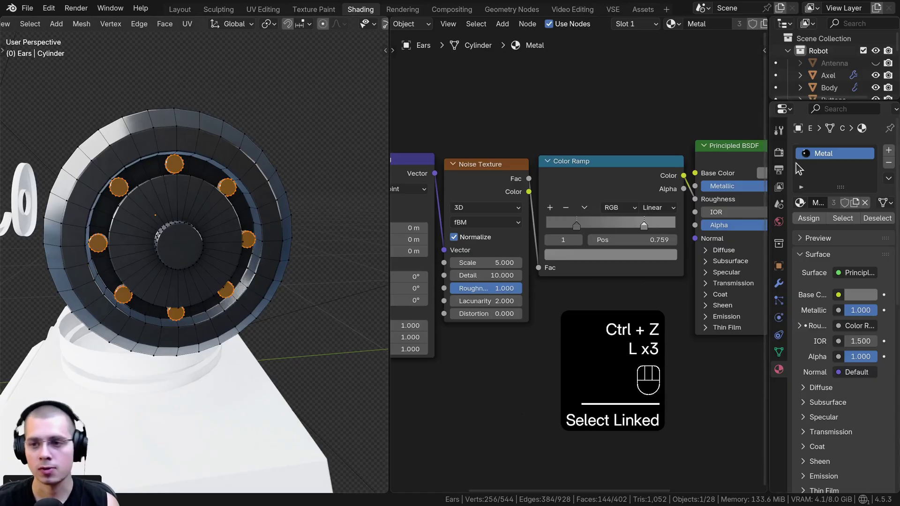
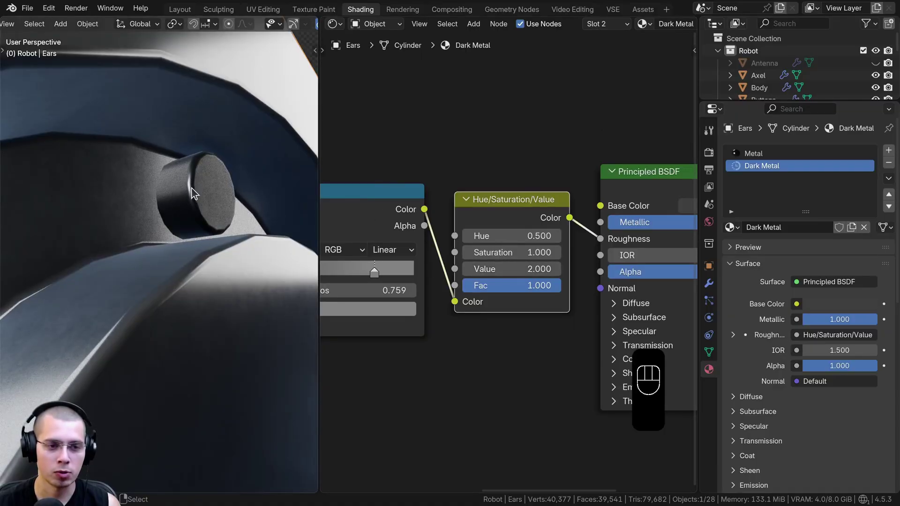
# Hide the ears and give the neck ring the Dark Metal material.
pyautogui.middleClick(180, 269)
pyautogui.moveTo(181, 283); pyautogui.dragTo(186, 281)
pyautogui.middleClick(196, 259)
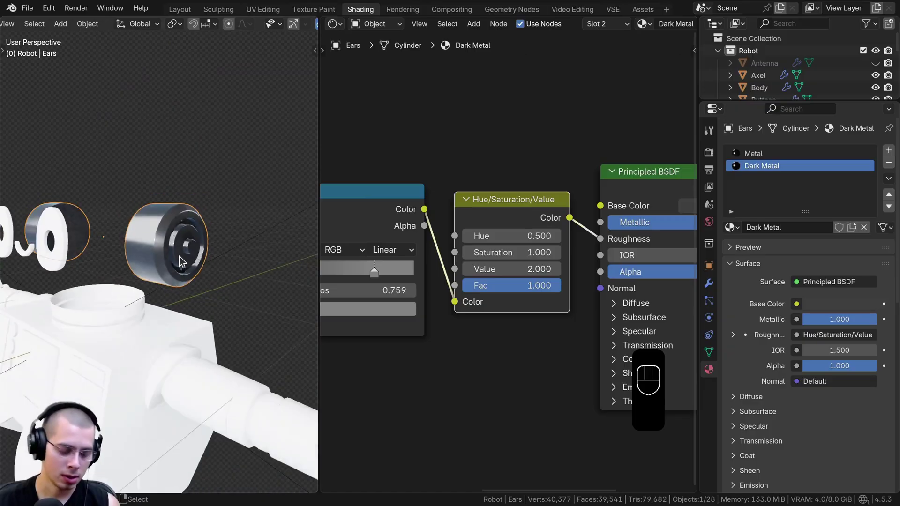
pyautogui.middleClick(209, 235)
pyautogui.press('h')
pyautogui.moveTo(223, 267); pyautogui.dragTo(152, 286)
pyautogui.middleClick(201, 264)
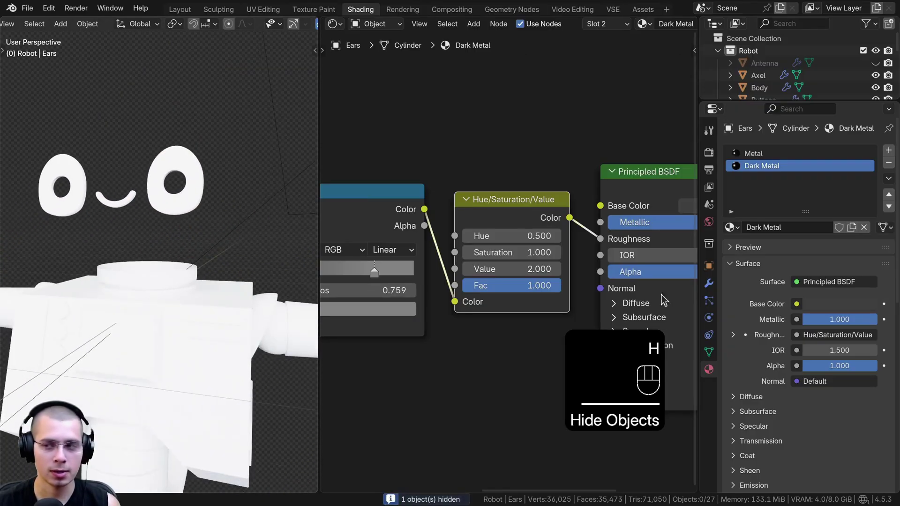
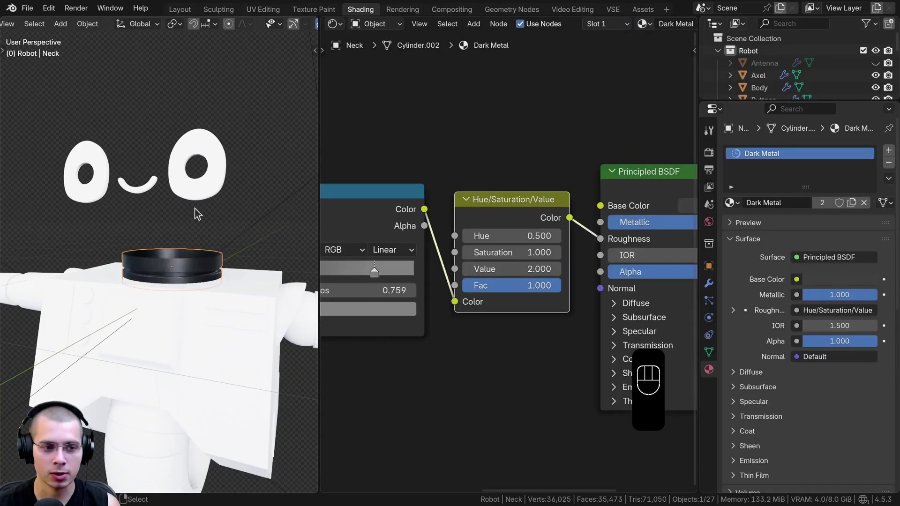
pyautogui.moveTo(201, 194); pyautogui.dragTo(200, 185)
pyautogui.press('h')
pyautogui.middleClick(196, 187)
# Give the small detail pieces on the body the Dark Metal material.
pyautogui.moveTo(197, 198); pyautogui.dragTo(212, 204)
pyautogui.moveTo(584, 27); pyautogui.dragTo(599, 60)
pyautogui.click(237, 245)
pyautogui.press('h')
pyautogui.click(235, 256)
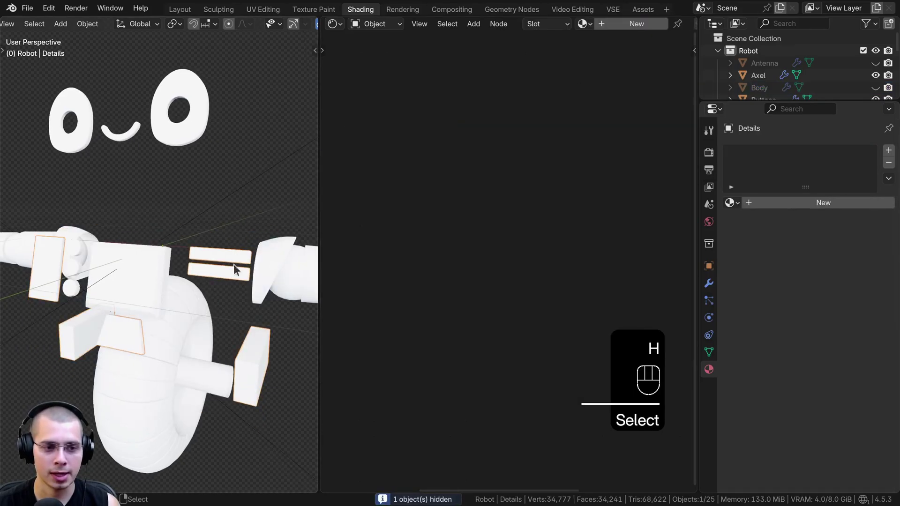
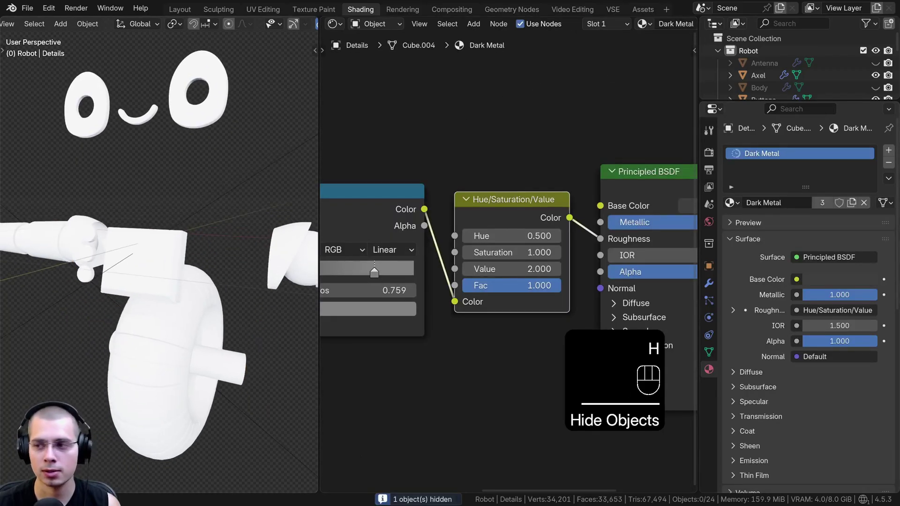
# Select all the arm and claw pieces with the right claw active.
pyautogui.press('a')
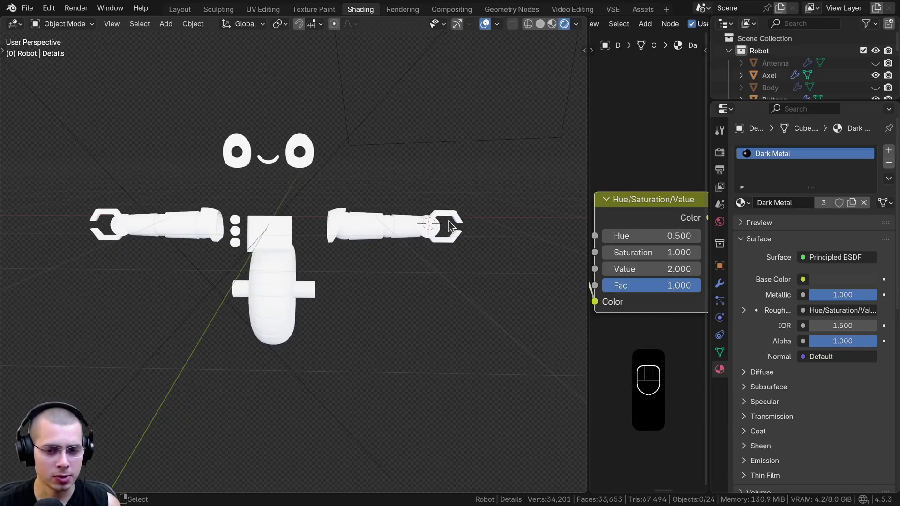
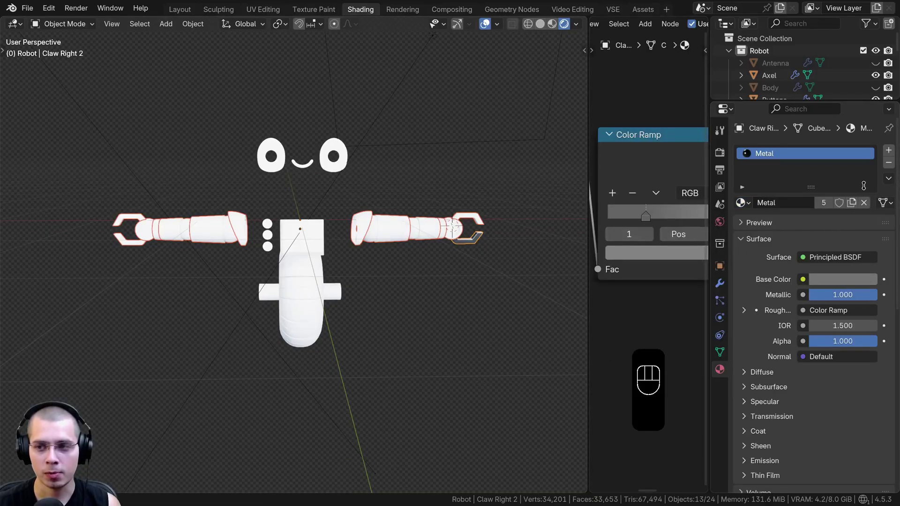
pyautogui.moveTo(890, 153); pyautogui.dragTo(744, 233)
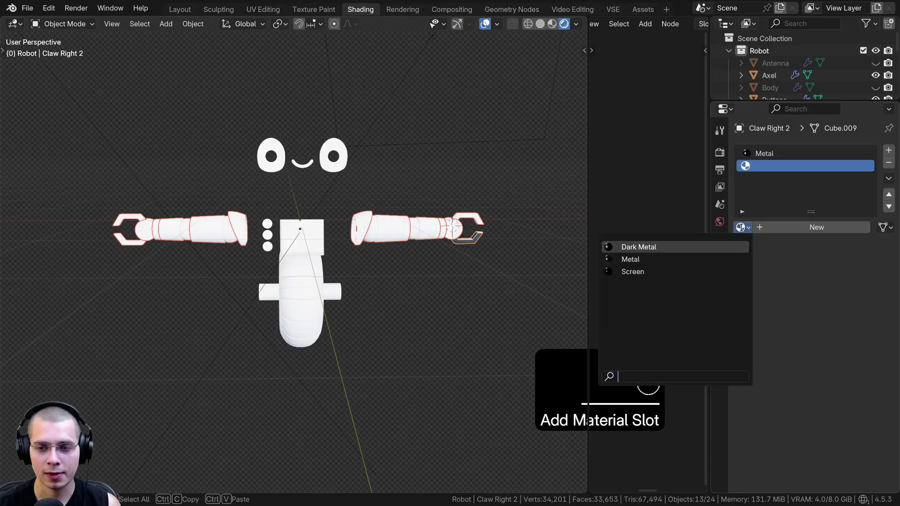
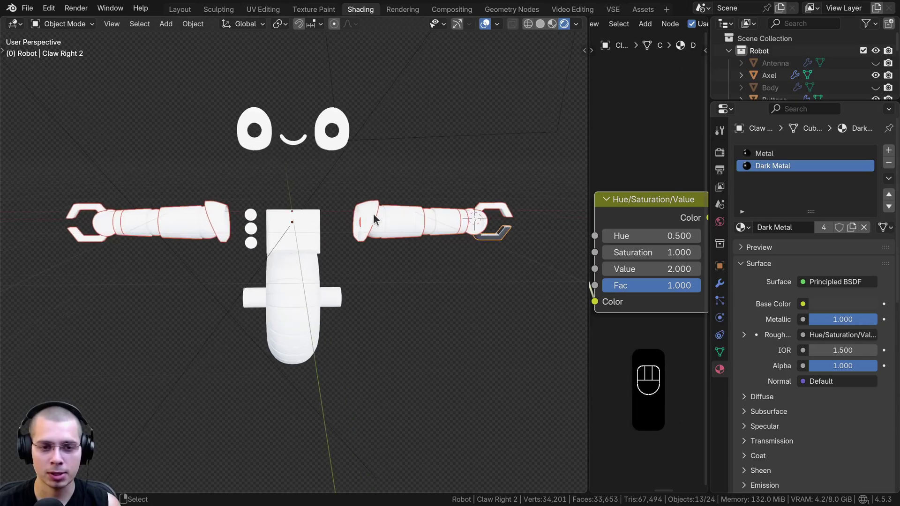
pyautogui.moveTo(401, 224); pyautogui.dragTo(381, 231)
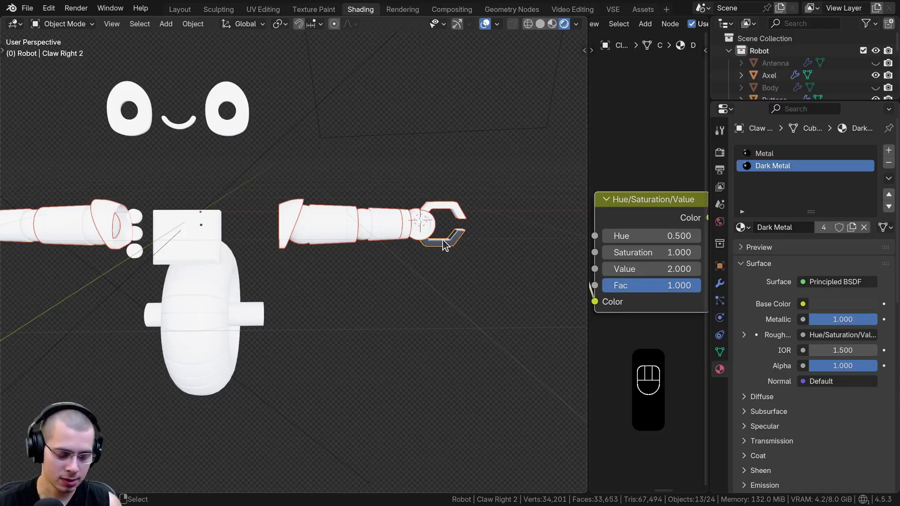
# Link the claw's Metal and Dark Metal materials to every selected arm piece via Ctrl+L.
pyautogui.press('ctrl+l')
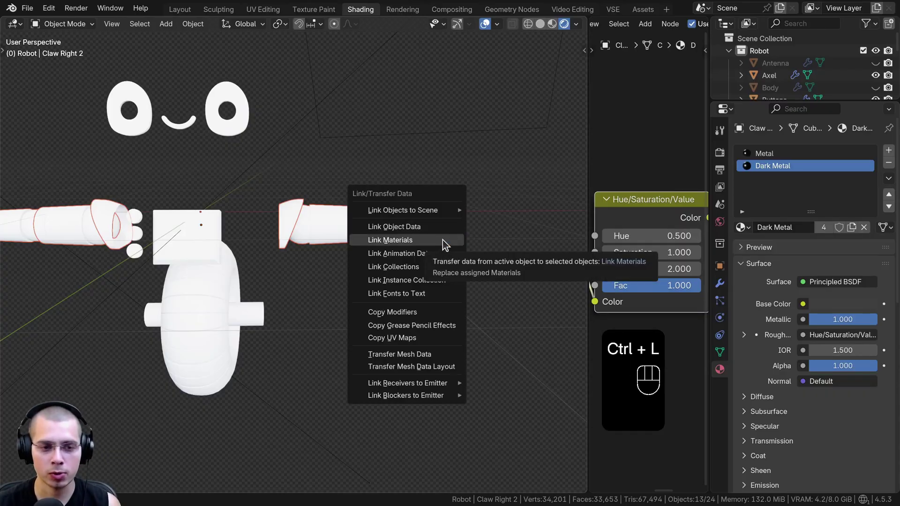
pyautogui.middleClick(345, 276)
pyautogui.middleClick(320, 224)
pyautogui.click(342, 223)
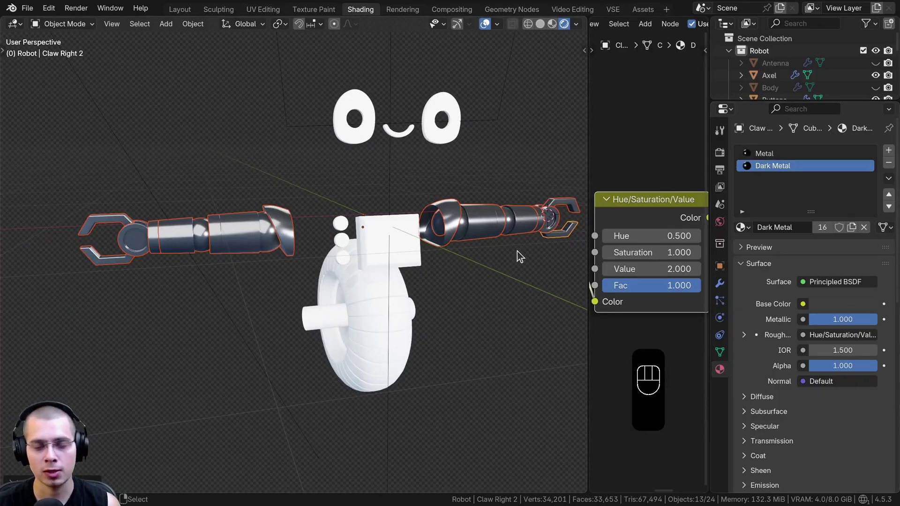
pyautogui.moveTo(415, 253); pyautogui.dragTo(317, 263)
pyautogui.middleClick(209, 277)
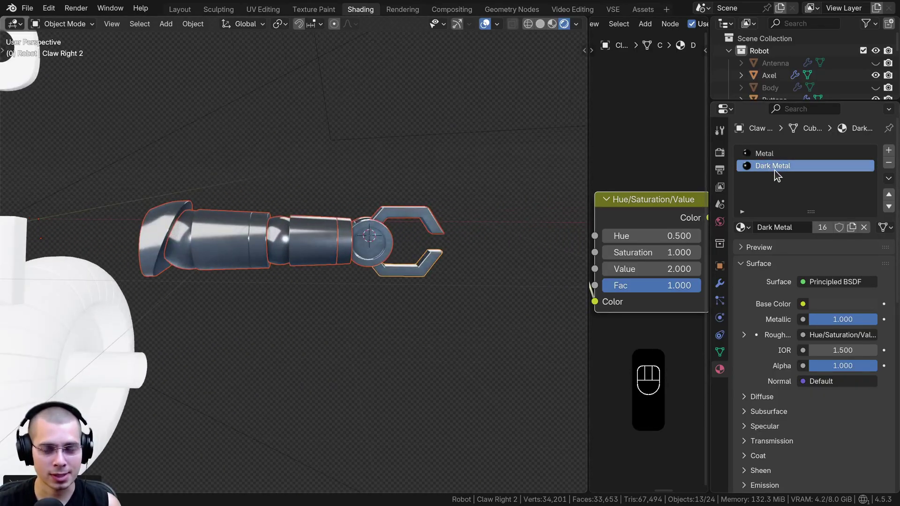
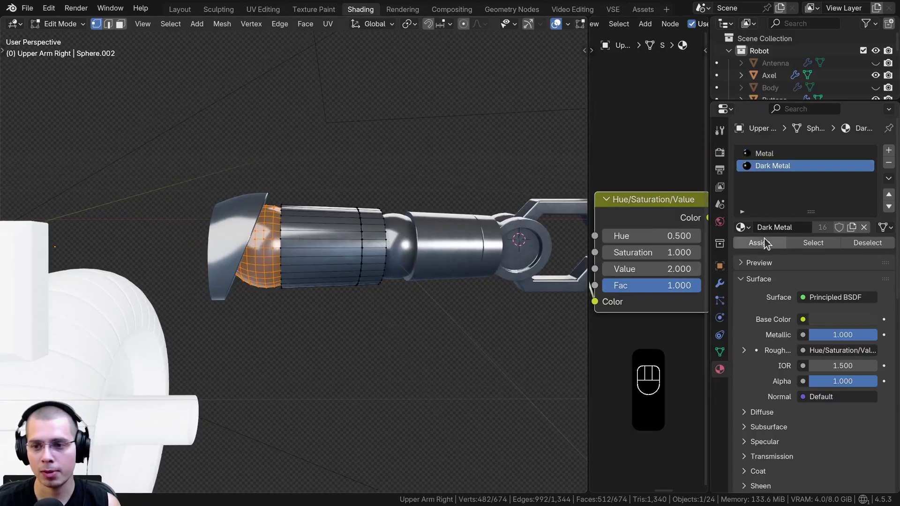
# Make the right wrist joint faces solid Dark Metal.
pyautogui.click(768, 244)
pyautogui.press('Tab')
pyautogui.middleClick(343, 212)
pyautogui.click(339, 212)
pyautogui.middleClick(326, 202)
pyautogui.click(322, 201)
pyautogui.press('Tab')
pyautogui.press('l')
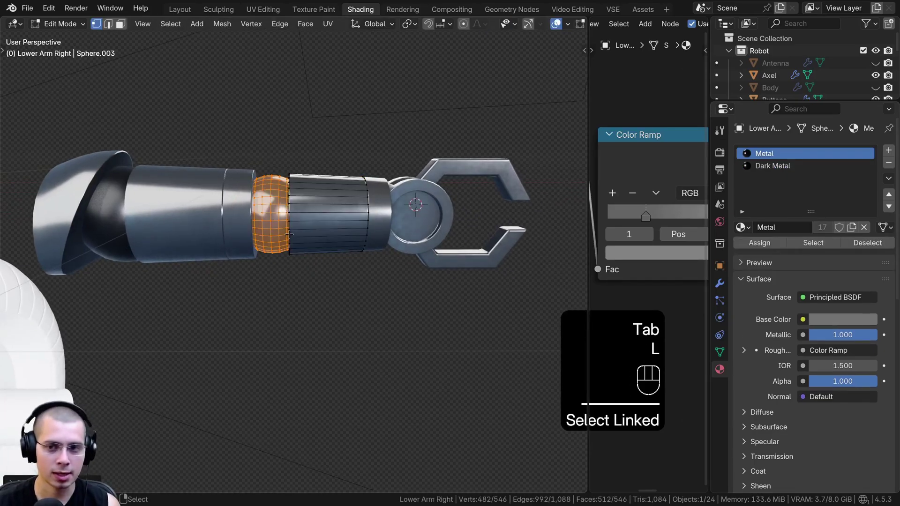
# Hide the arm parts blocking the right hand.
pyautogui.moveTo(792, 170); pyautogui.dragTo(751, 248)
pyautogui.click(750, 249)
pyautogui.press('Tab')
pyautogui.click(214, 228)
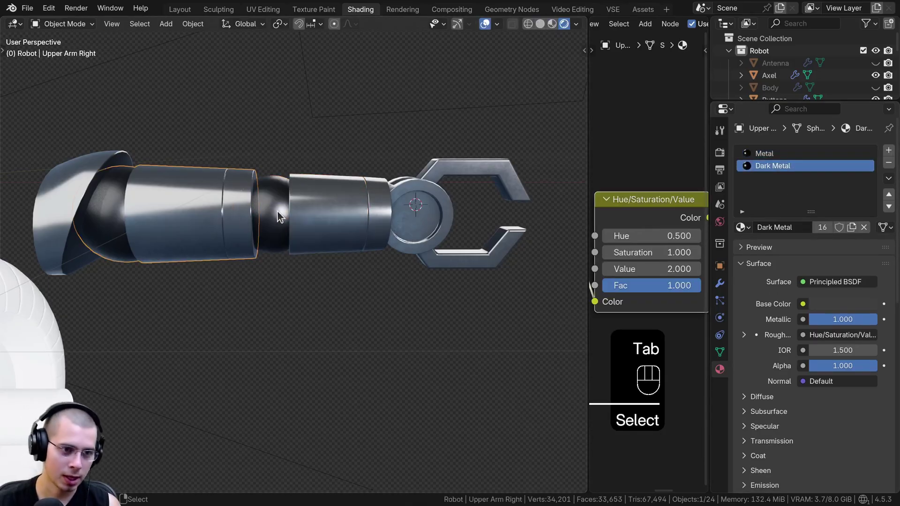
pyautogui.press('h')
pyautogui.moveTo(295, 213); pyautogui.dragTo(266, 213)
pyautogui.click(346, 228)
pyautogui.press('h')
pyautogui.press('a')
pyautogui.press('g')
# Hide the right wrist and the surrounding hand parts to expose the palm.
pyautogui.click(376, 221)
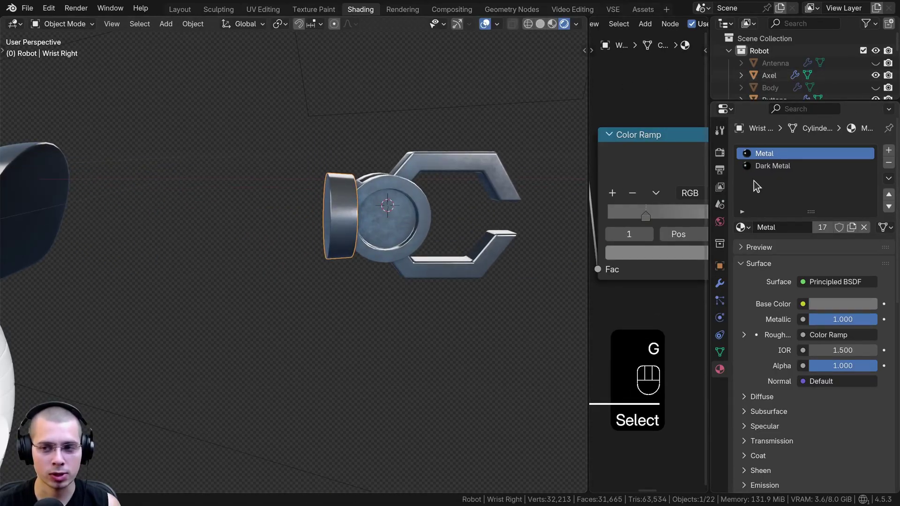
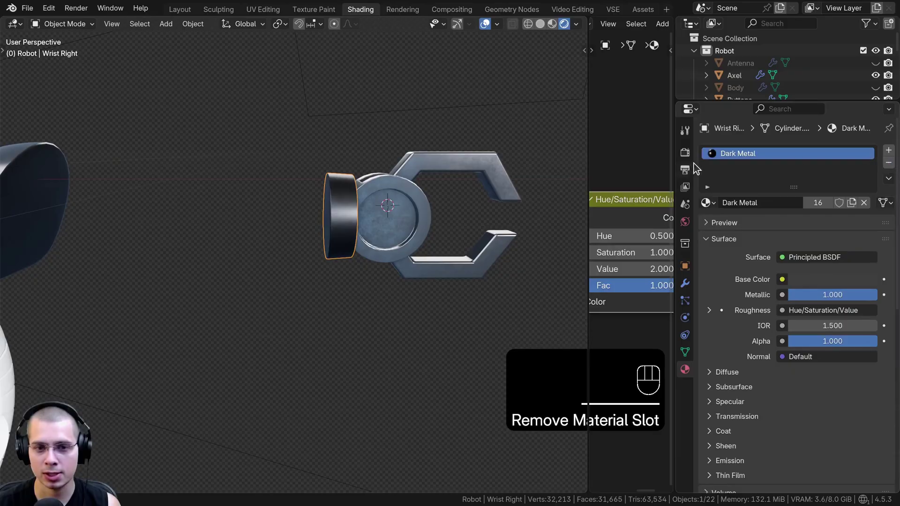
pyautogui.moveTo(267, 299); pyautogui.dragTo(277, 276)
pyautogui.middleClick(254, 281)
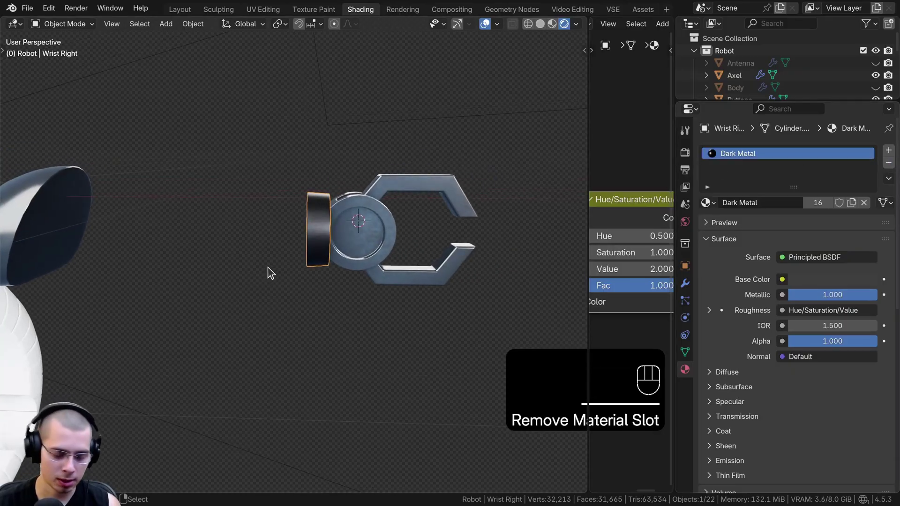
pyautogui.press('h')
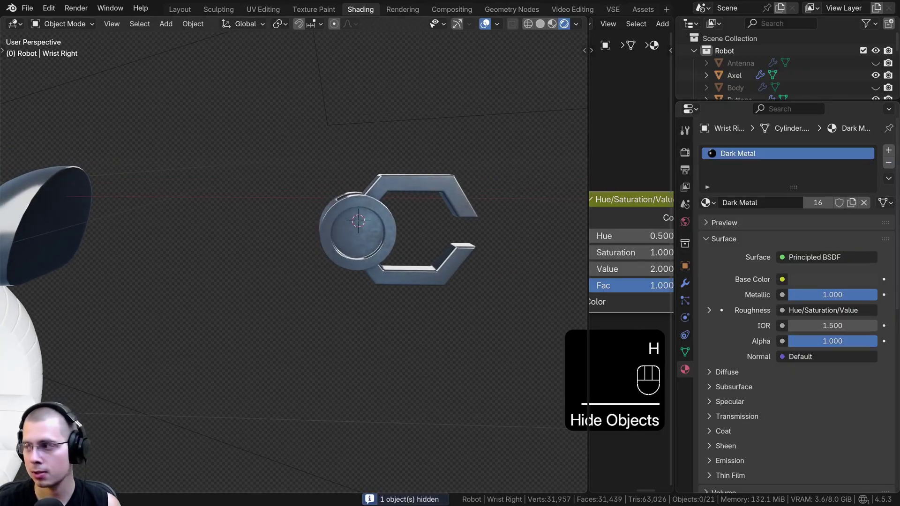
pyautogui.click(384, 187)
pyautogui.press('h')
pyautogui.click(410, 281)
pyautogui.press('h')
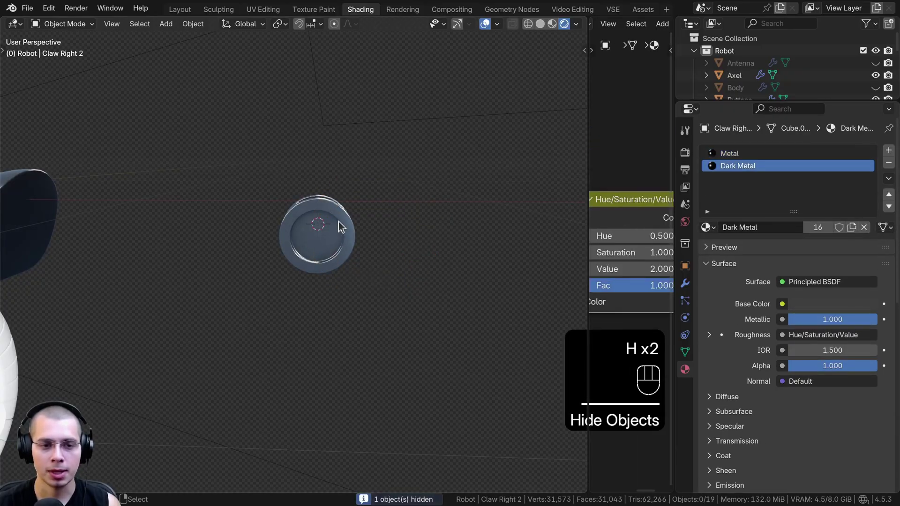
# Select the right palm's centre faces and assign them Dark Metal inside the Metal rim.
pyautogui.click(343, 228)
pyautogui.middleClick(343, 228)
pyautogui.press('Tab')
pyautogui.click(121, 31)
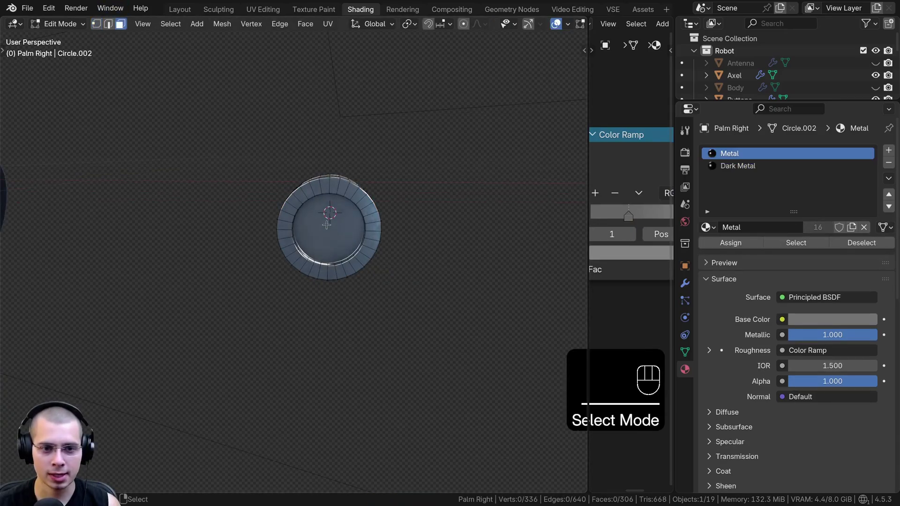
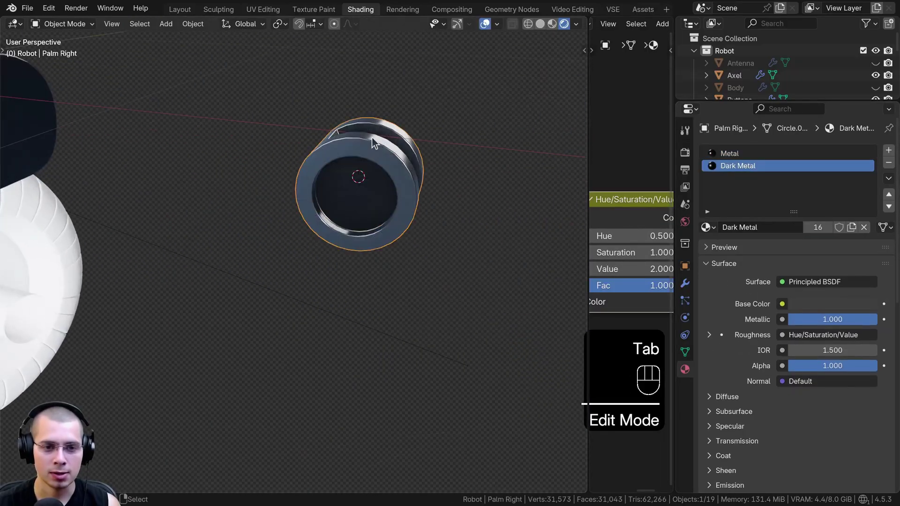
pyautogui.moveTo(379, 108); pyautogui.dragTo(371, 140)
pyautogui.click(342, 255)
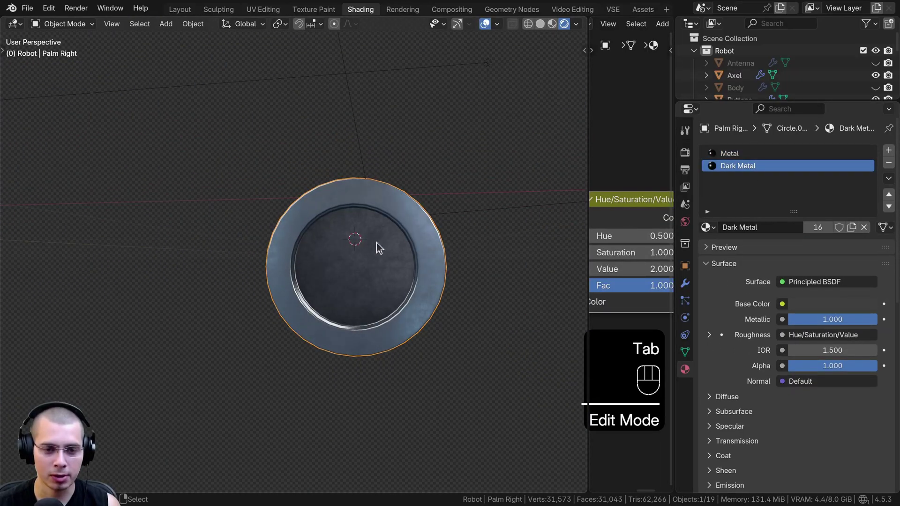
pyautogui.click(354, 243)
pyautogui.click(318, 230)
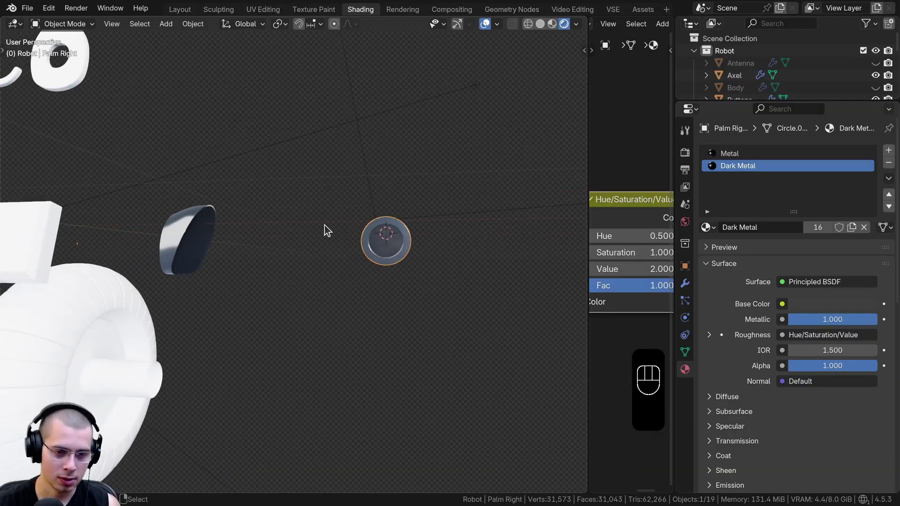
# Unhide the parts and bring the left arm into view.
pyautogui.press('h')
pyautogui.middleClick(390, 307)
pyautogui.moveTo(219, 262); pyautogui.dragTo(287, 269)
pyautogui.moveTo(346, 260); pyautogui.dragTo(301, 259)
pyautogui.press('h')
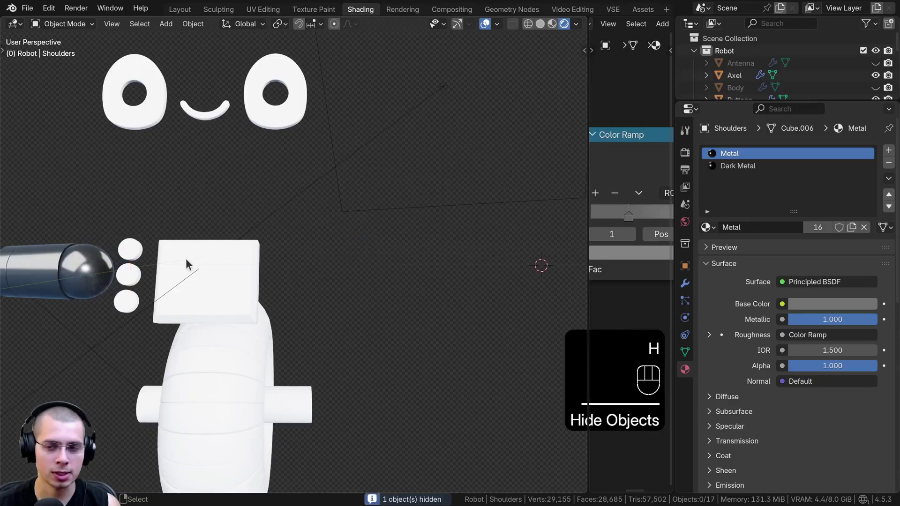
pyautogui.moveTo(358, 262); pyautogui.dragTo(308, 261)
pyautogui.moveTo(368, 267); pyautogui.dragTo(331, 259)
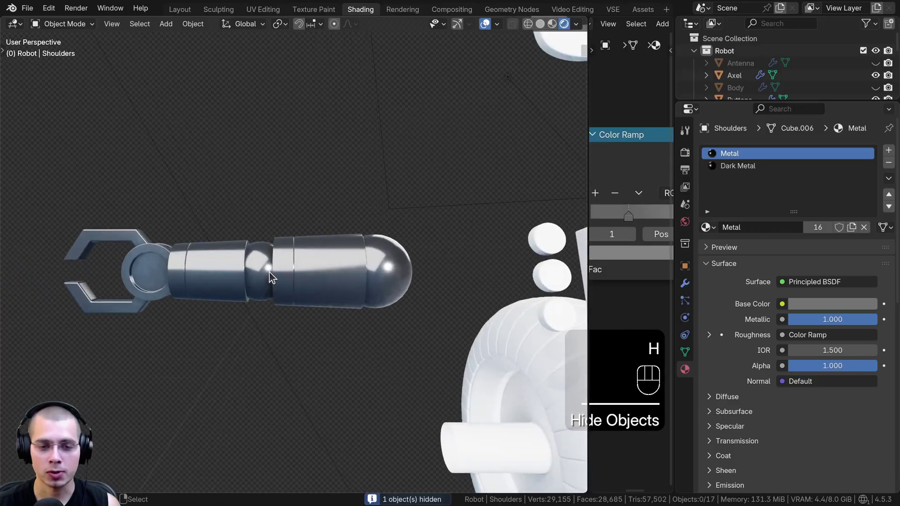
# Select the left arm piece and its linked geometry in Edit Mode.
pyautogui.click(276, 278)
pyautogui.middleClick(326, 282)
pyautogui.press('Tab')
pyautogui.press('l')
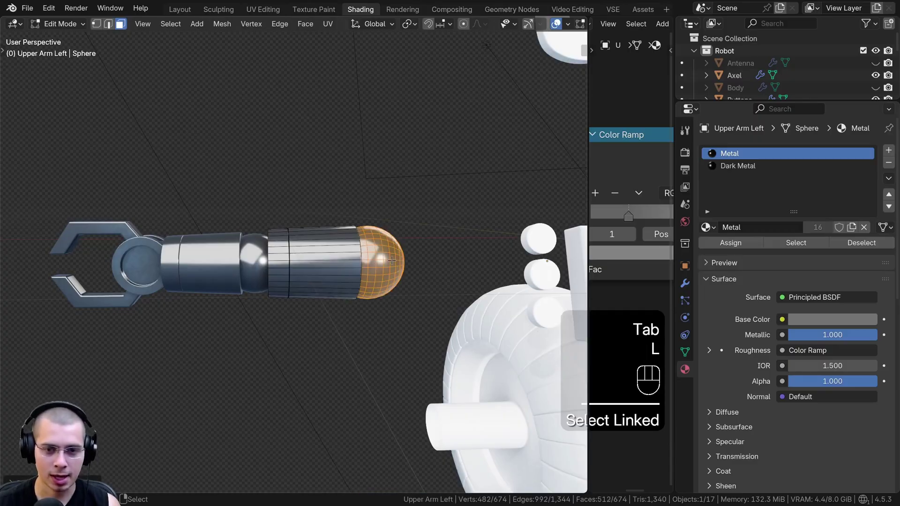
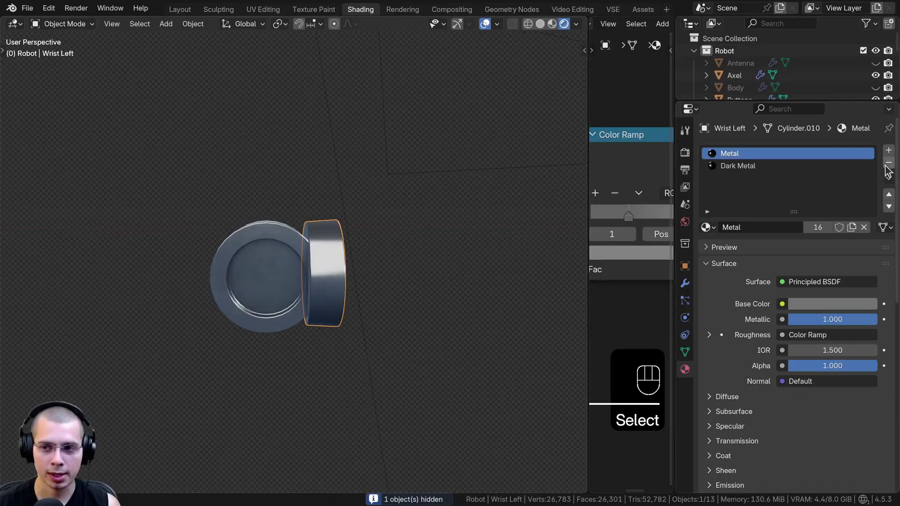
# Try Remove Material Slot on the left wrist's Metal slot, undoing the removals.
pyautogui.click(889, 171)
pyautogui.write('move Ma')
pyautogui.click(889, 166)
pyautogui.click(894, 168)
pyautogui.press('ctrl+z')
pyautogui.click(893, 169)
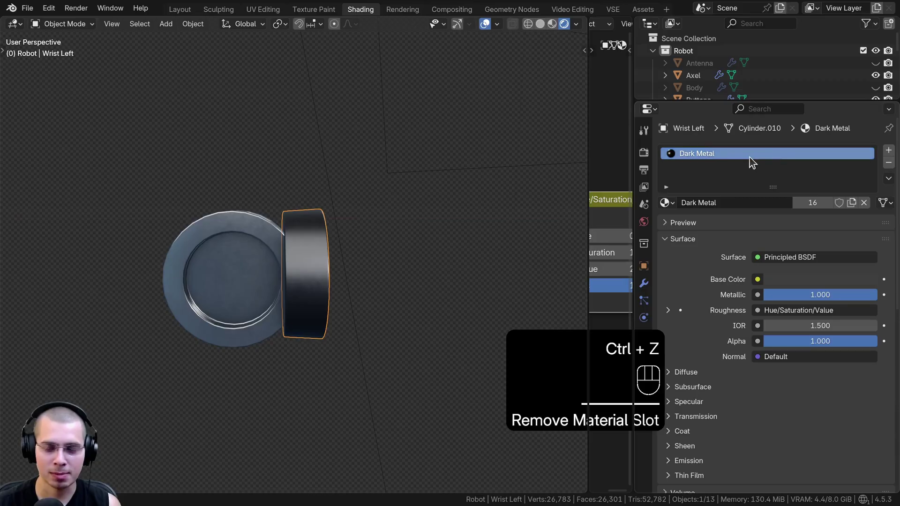
pyautogui.write('move Material Slot')
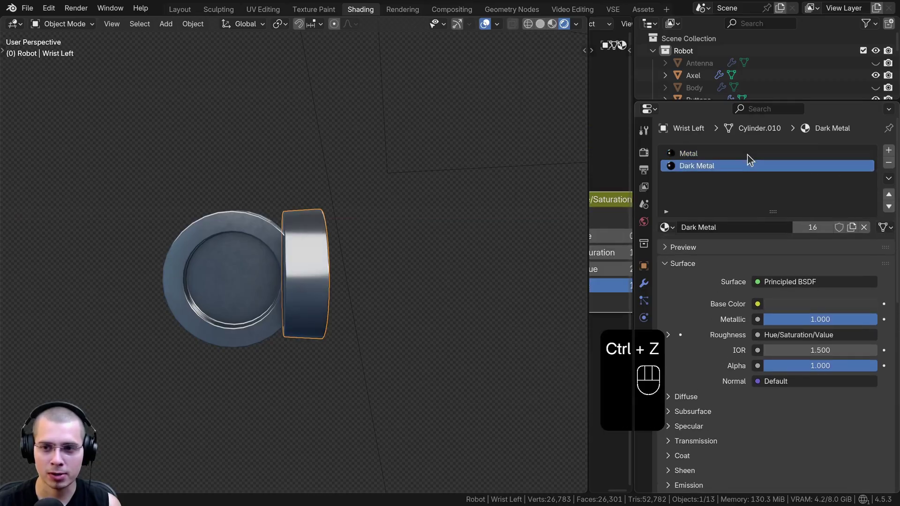
pyautogui.click(892, 169)
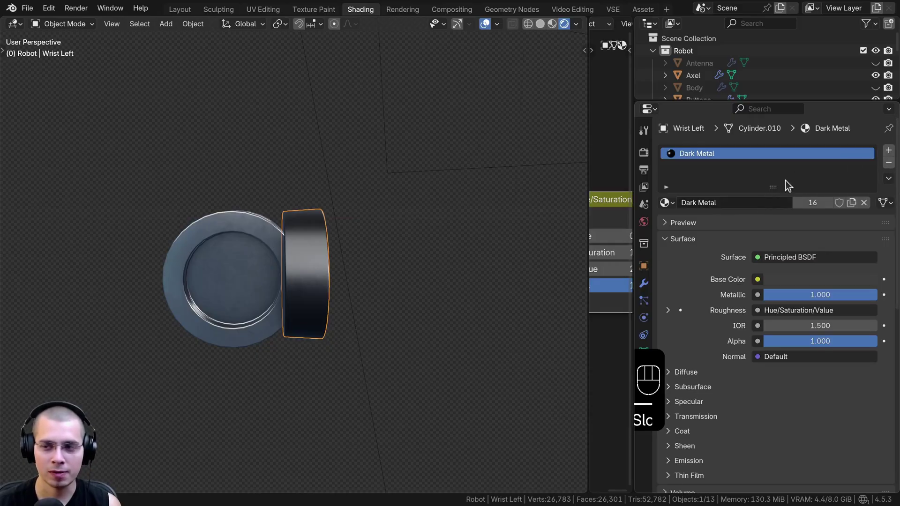
pyautogui.press('ctrl+z')
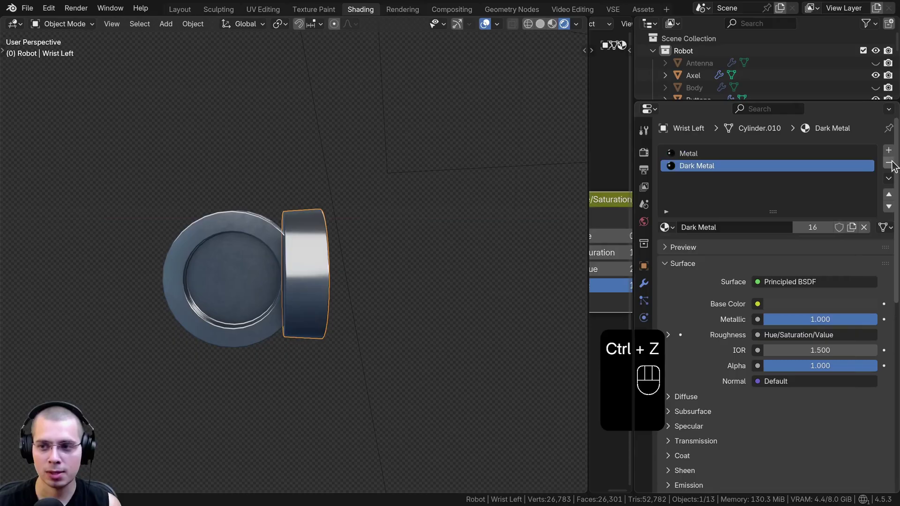
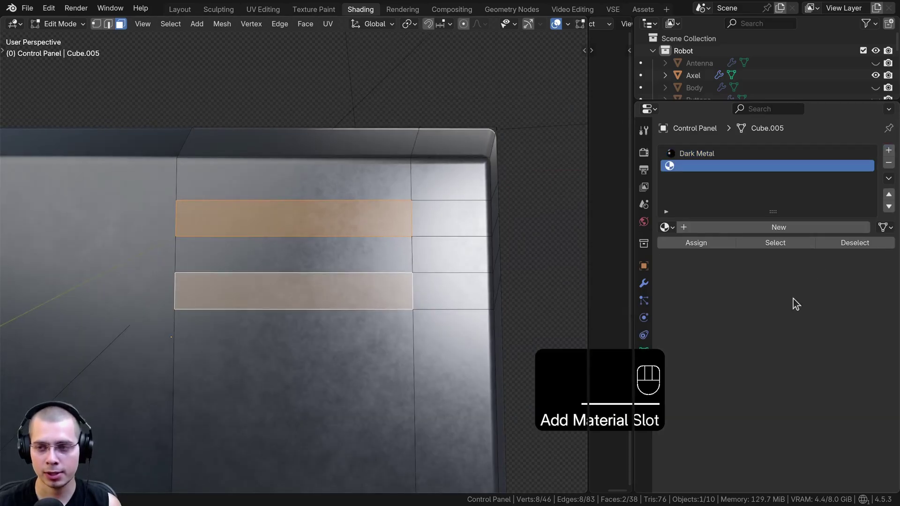
# Create the Blue Light material and assign it to the two strip faces.
pyautogui.click(763, 232)
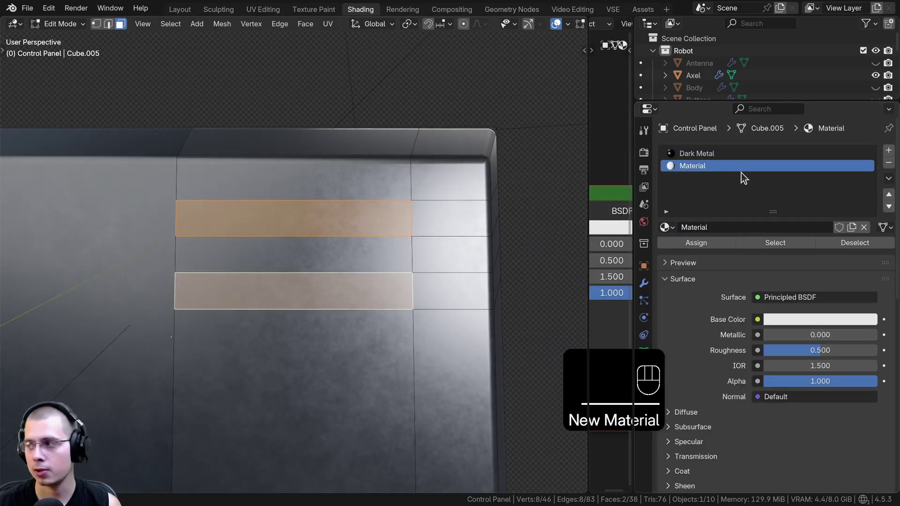
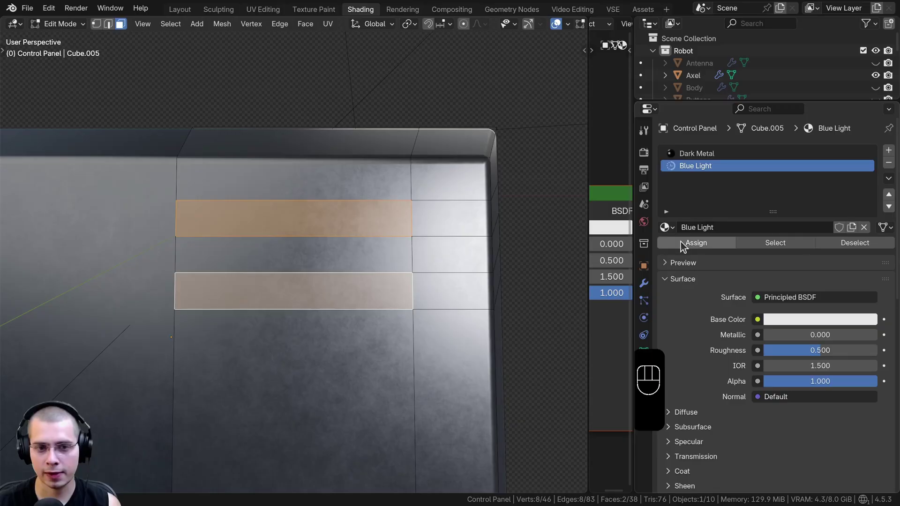
pyautogui.click(686, 247)
pyautogui.press('Tab')
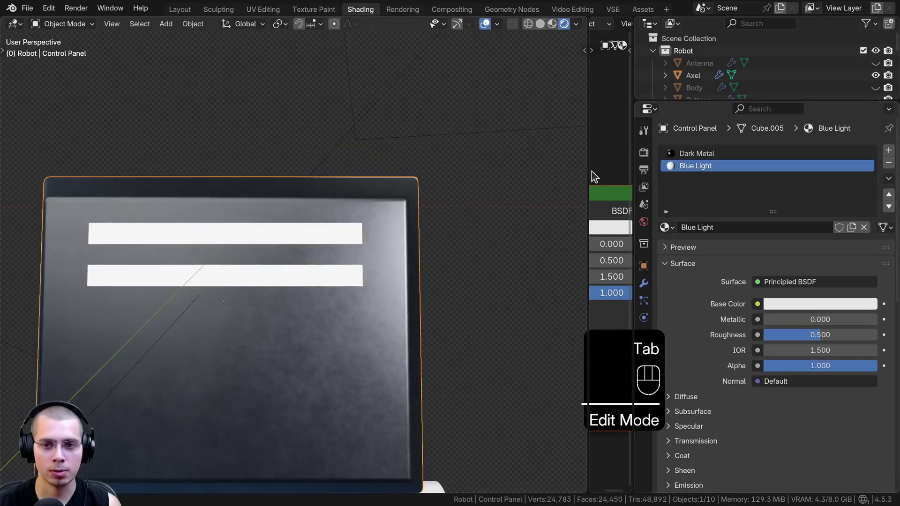
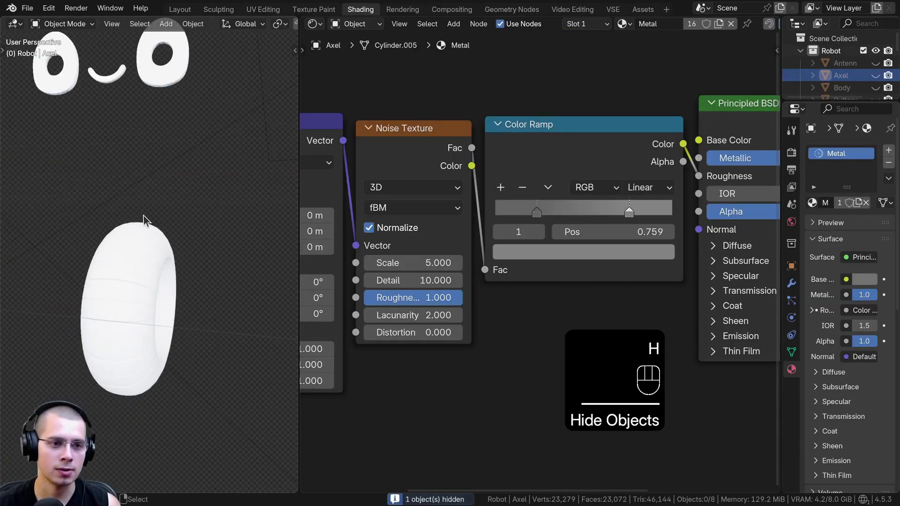
# Switch to the asset workspace showing the Ultimate Material Pack library.
pyautogui.click(111, 215)
pyautogui.click(217, 237)
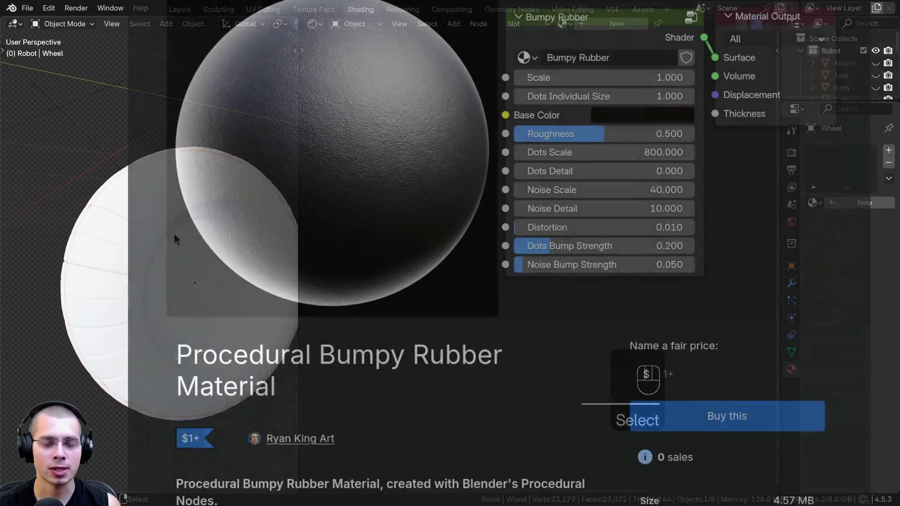
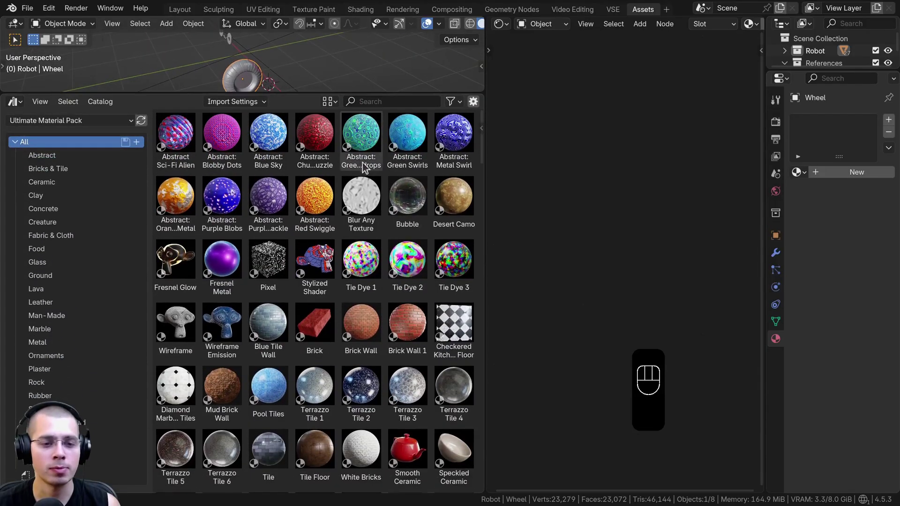
# Drag the Bumpy Rubber material onto the wheel tire.
pyautogui.moveTo(484, 185); pyautogui.dragTo(408, 314)
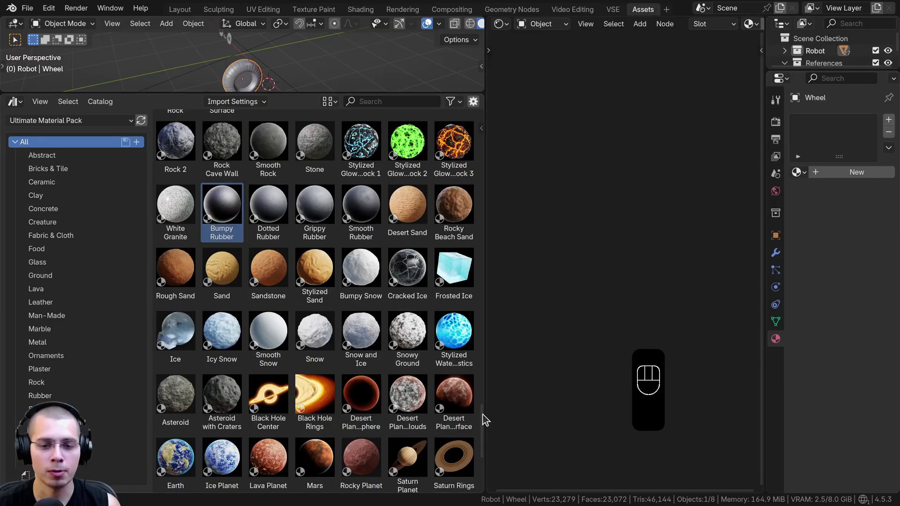
pyautogui.moveTo(488, 421); pyautogui.dragTo(426, 316)
pyautogui.middleClick(260, 145)
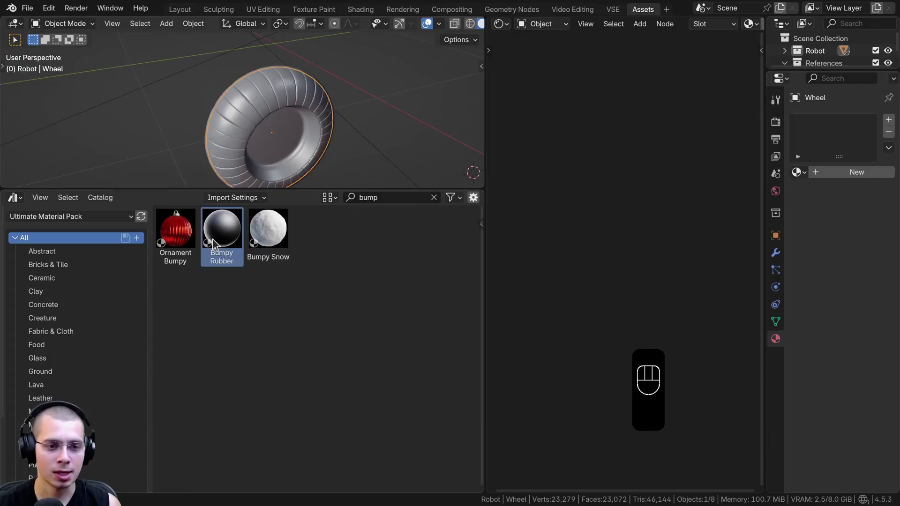
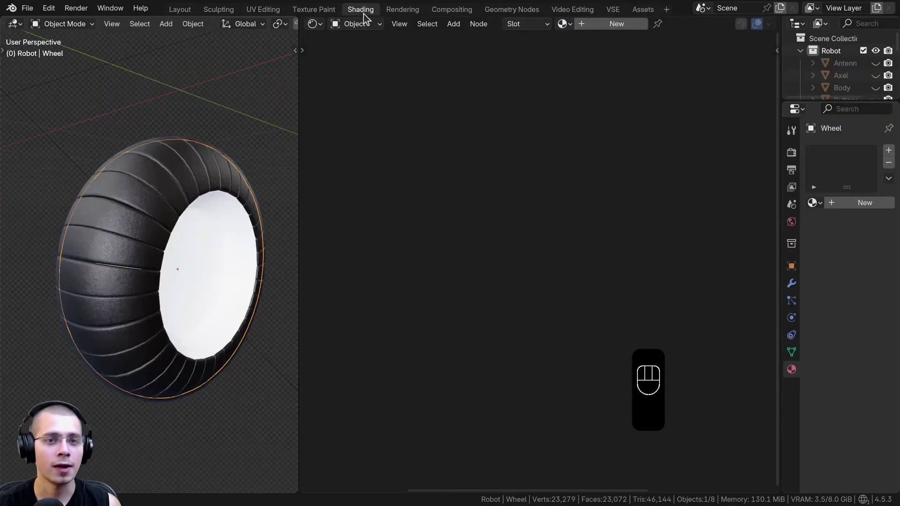
# Inspect the rubber tire in the Shading workspace.
pyautogui.click(368, 10)
pyautogui.middleClick(231, 218)
pyautogui.middleClick(192, 191)
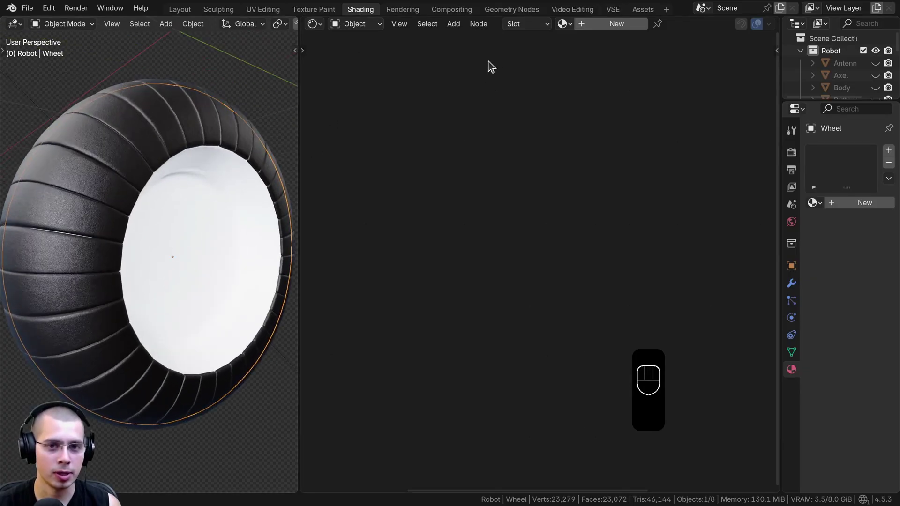
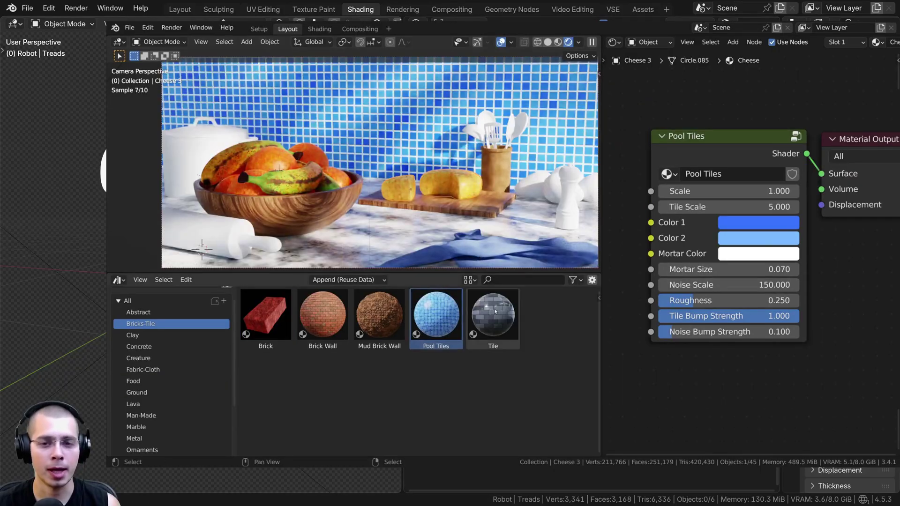
# Append the Bumpy Rubber material from Procedural Bumpy Rubber Material.blend.
pyautogui.press('g')
pyautogui.moveTo(29, 15); pyautogui.dragTo(244, 111)
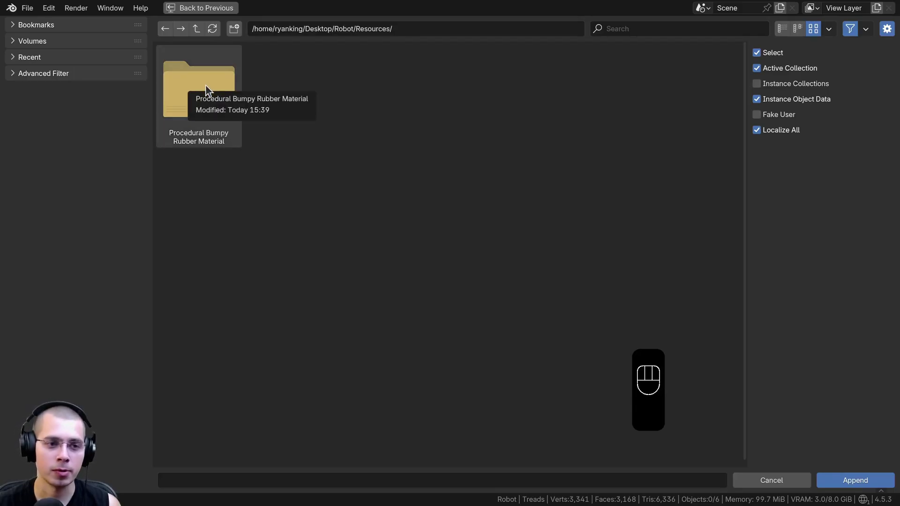
pyautogui.click(207, 88)
pyautogui.click(216, 110)
pyautogui.click(219, 211)
pyautogui.click(186, 94)
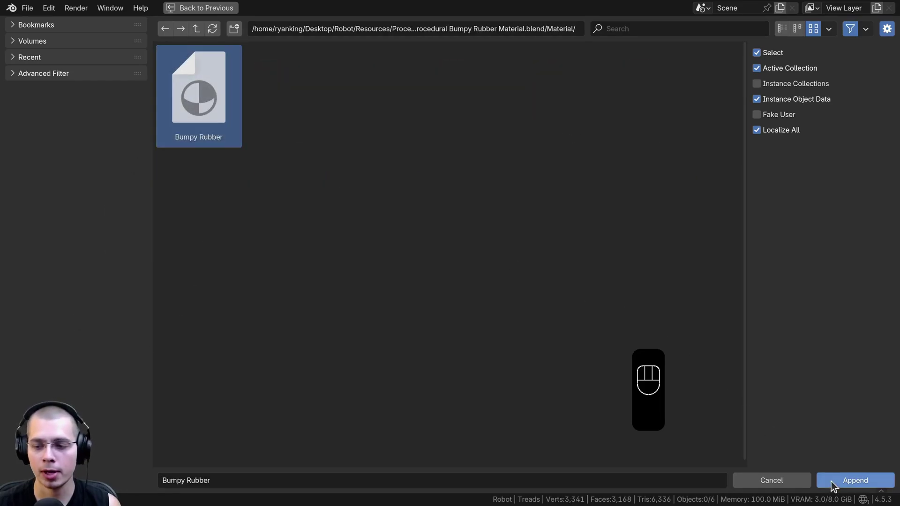
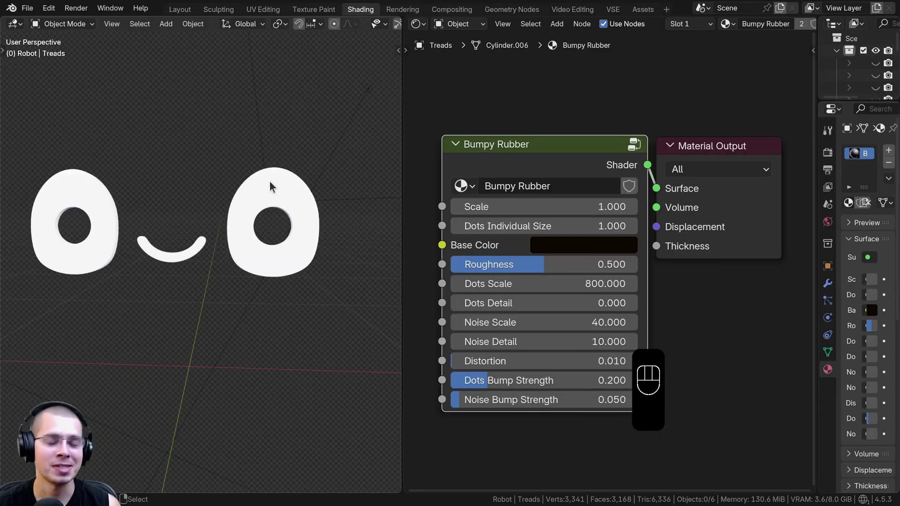
# Select the Eyes object and frame the face for its new Face material.
pyautogui.click(271, 188)
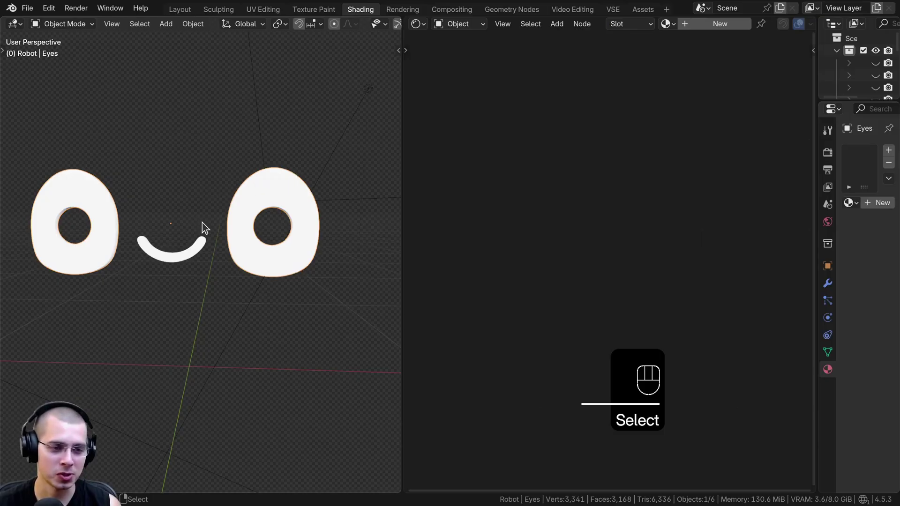
pyautogui.middleClick(183, 217)
pyautogui.moveTo(197, 211); pyautogui.dragTo(200, 175)
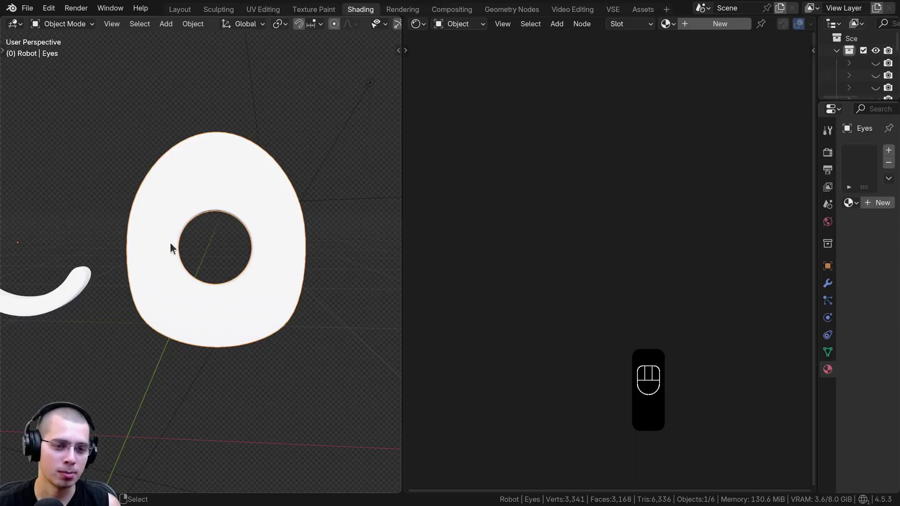
pyautogui.middleClick(220, 265)
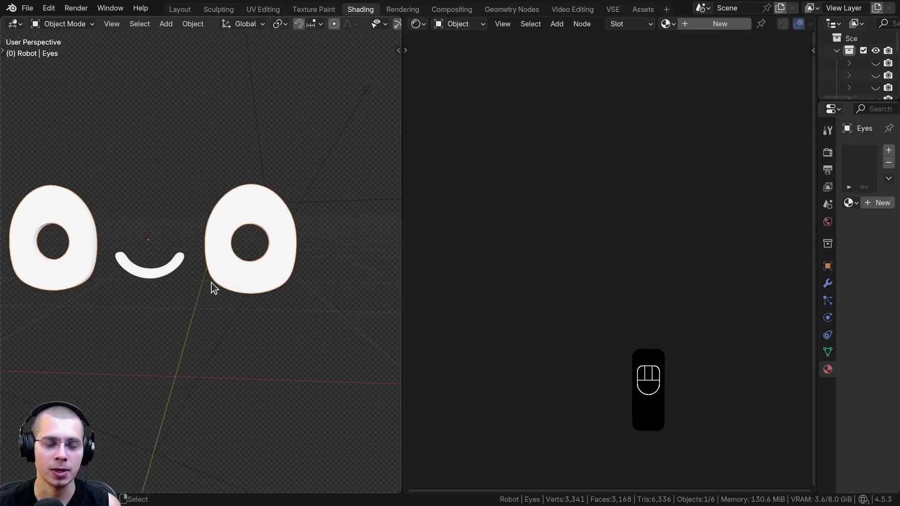
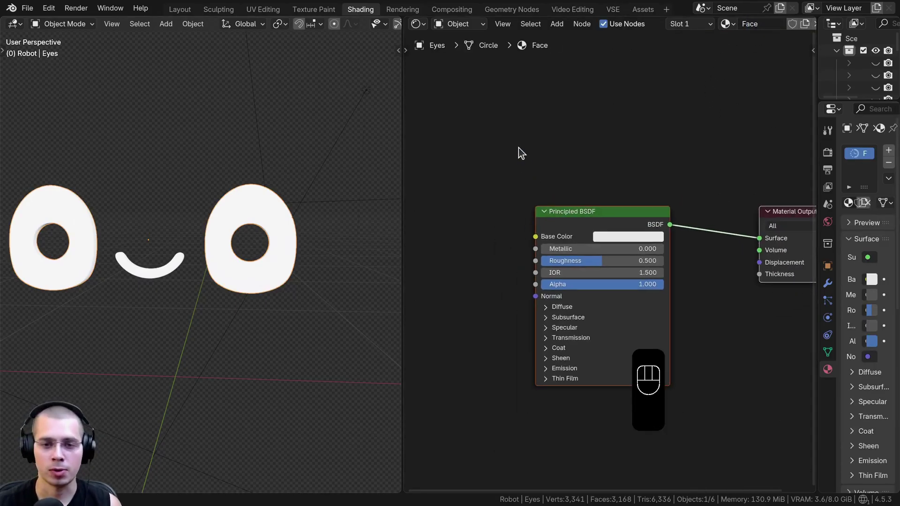
# Add a Wave Texture with Texture Coordinate and Mapping nodes to the Face material.
pyautogui.press('shift+a')
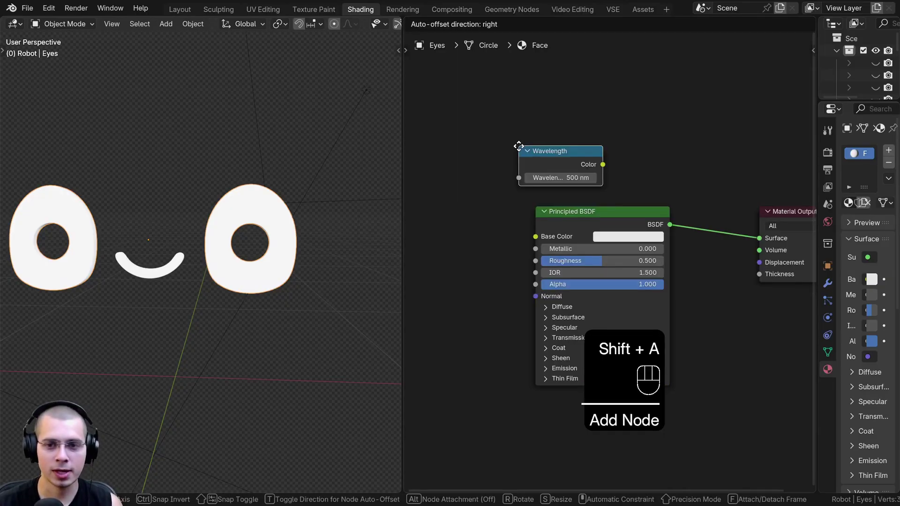
pyautogui.press('Delete')
pyautogui.press('x')
pyautogui.press('shift+a')
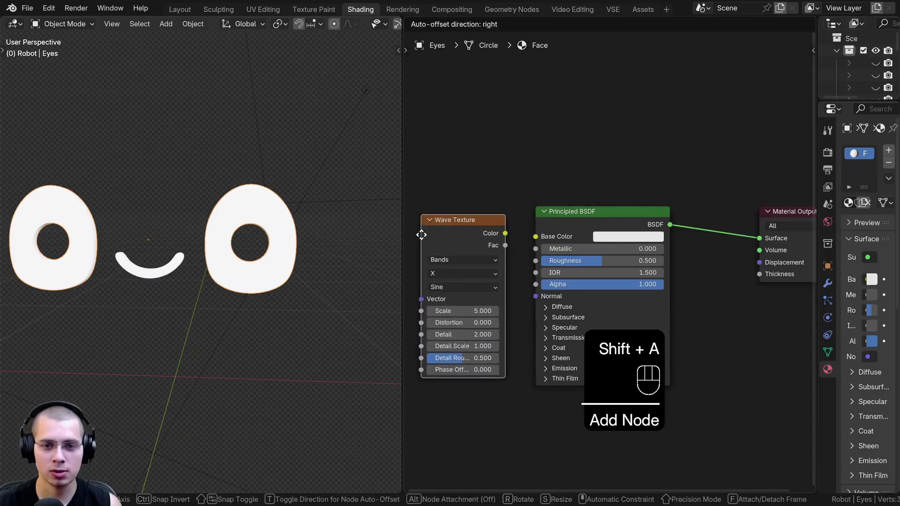
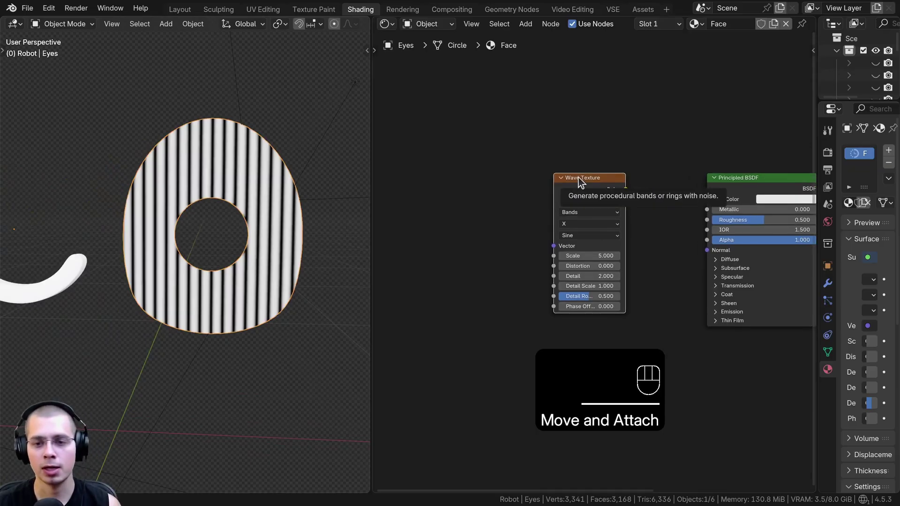
pyautogui.press('ctrl+t')
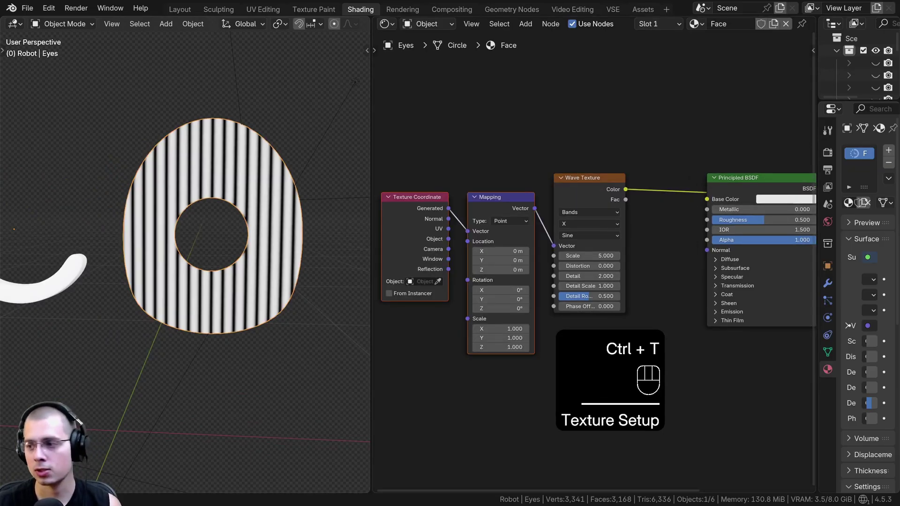
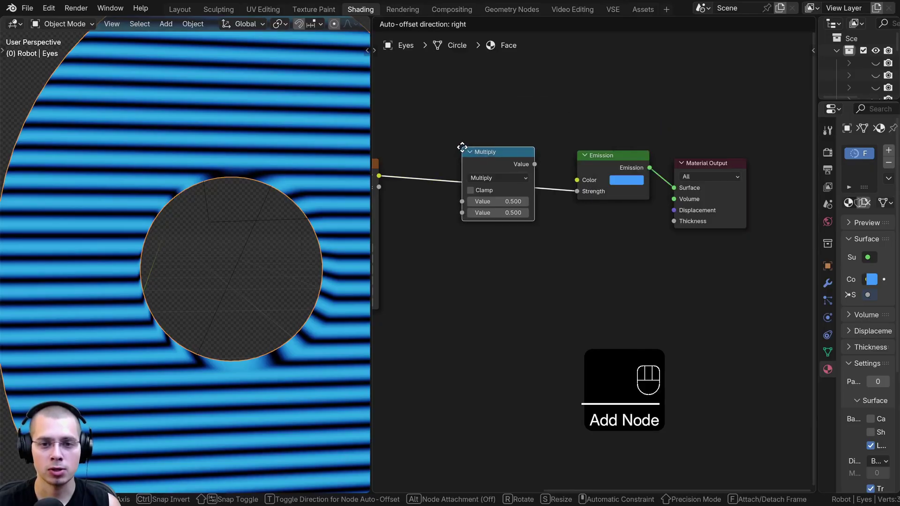
# Wire a Multiply node at 20 into the Emission strength and set Wave Texture scale to 30.
pyautogui.click(464, 150)
pyautogui.click(493, 199)
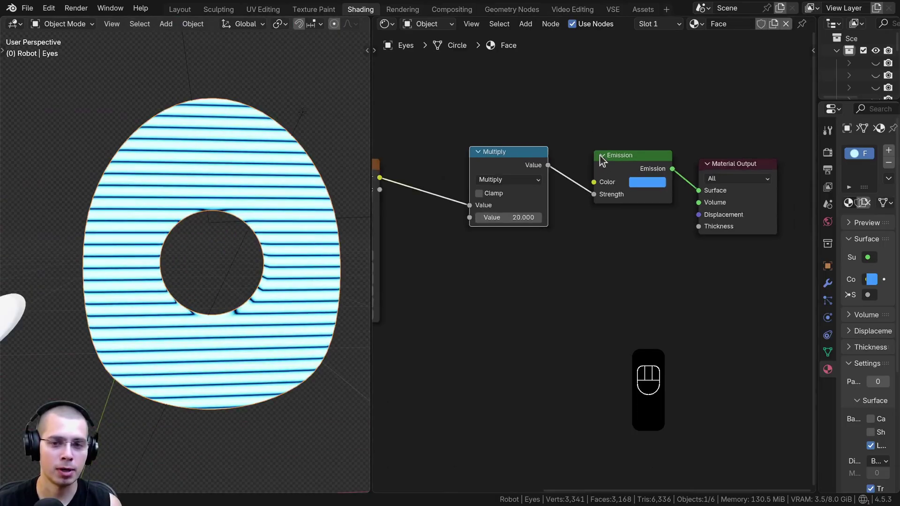
pyautogui.click(747, 242)
pyautogui.press('g')
pyautogui.press('b')
pyautogui.press('g')
pyautogui.press('a')
# Adjust another Wave Texture setting for finer stripes, then view the whole robot.
pyautogui.click(637, 224)
pyautogui.press('g')
pyautogui.press('b')
pyautogui.press('g')
pyautogui.click(210, 250)
pyautogui.middleClick(243, 251)
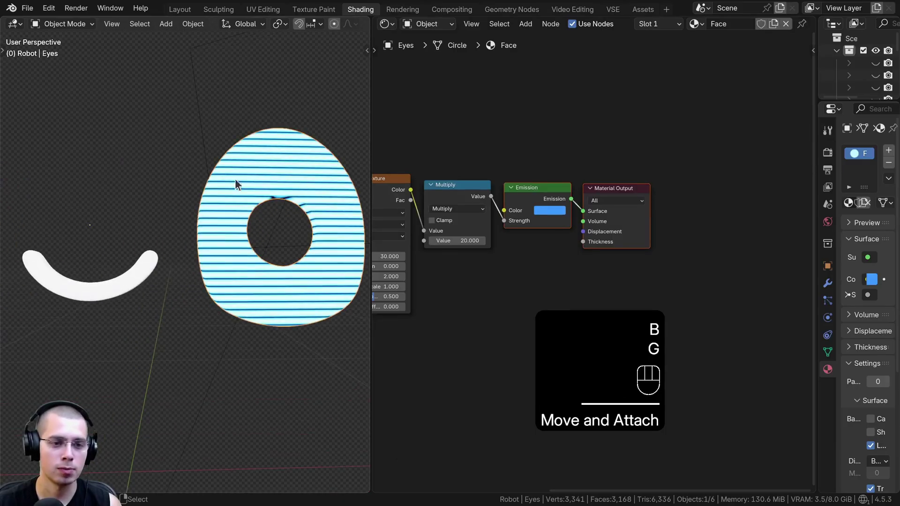
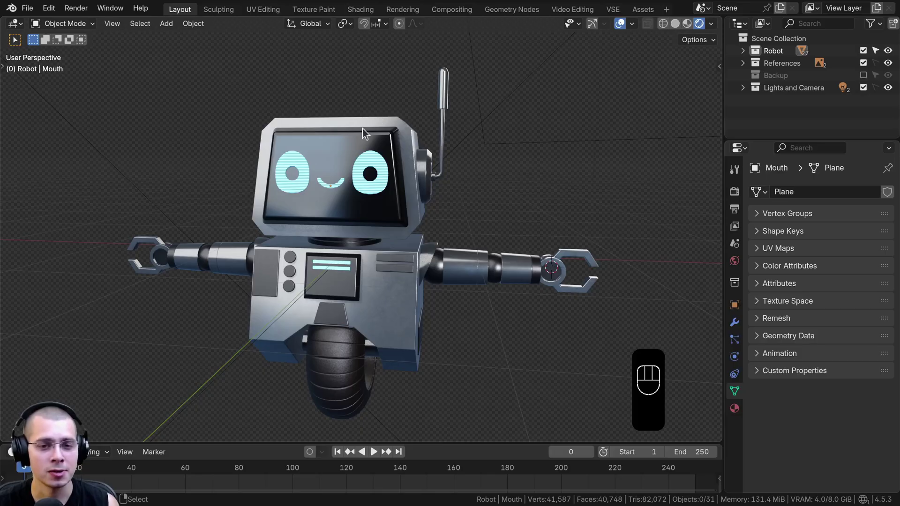
# Orbit around the robot to inspect the glowing face before switching to Compositing.
pyautogui.moveTo(379, 172); pyautogui.dragTo(365, 169)
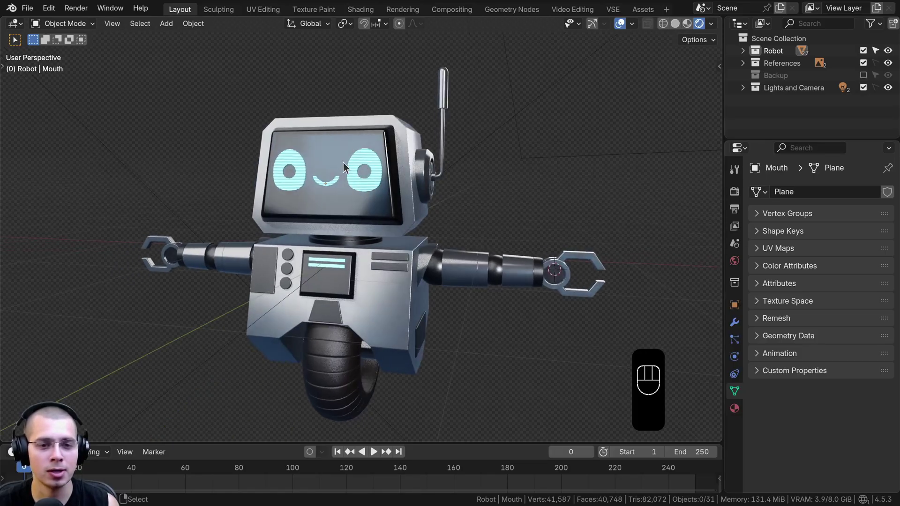
pyautogui.middleClick(344, 166)
pyautogui.middleClick(344, 176)
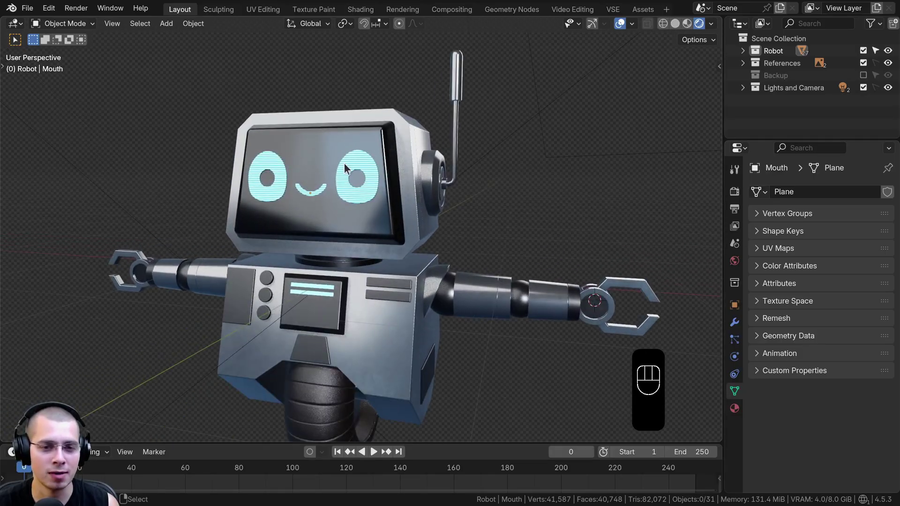
pyautogui.middleClick(348, 180)
pyautogui.middleClick(353, 184)
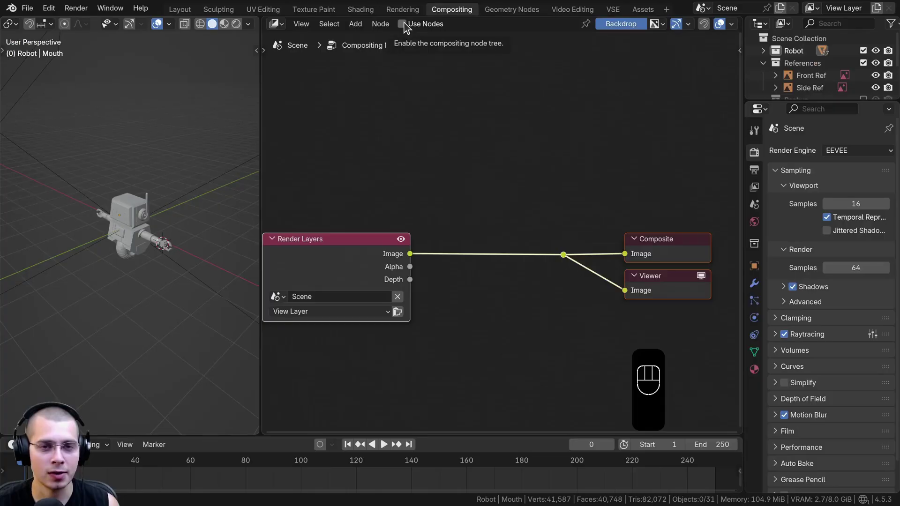
# Enable Use Nodes and show the robot centred in a Rendered viewport preview.
pyautogui.click(408, 30)
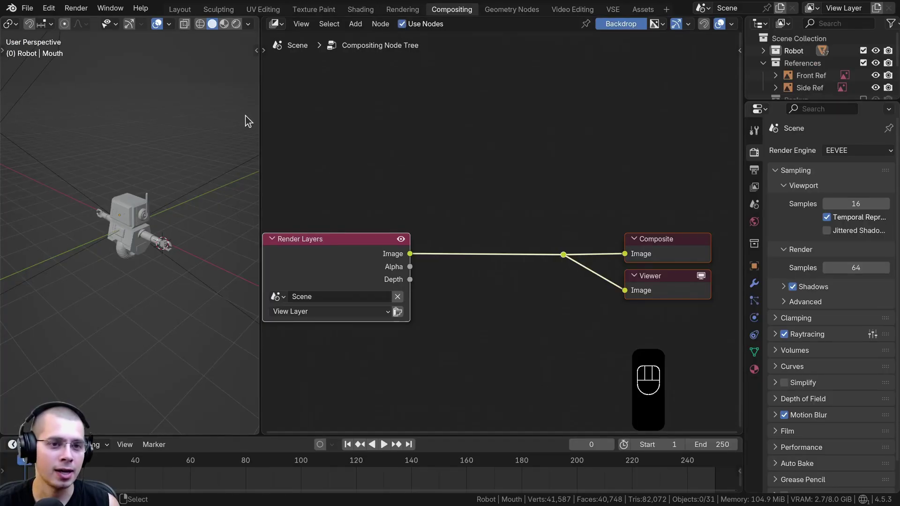
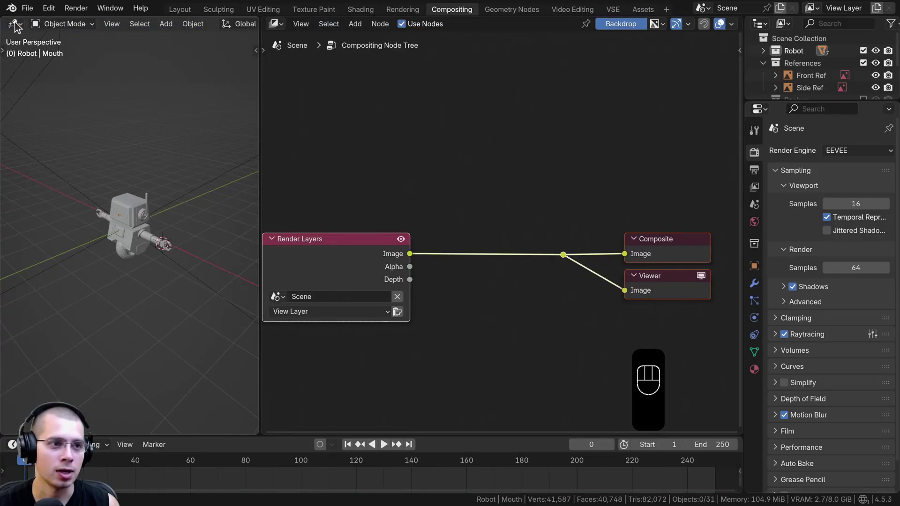
pyautogui.moveTo(18, 24); pyautogui.dragTo(50, 60)
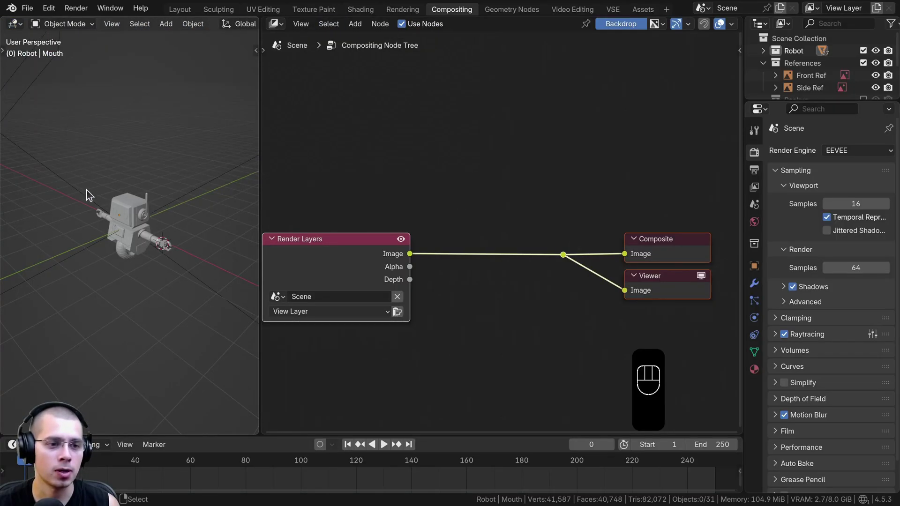
pyautogui.press('z')
pyautogui.moveTo(171, 266); pyautogui.dragTo(186, 262)
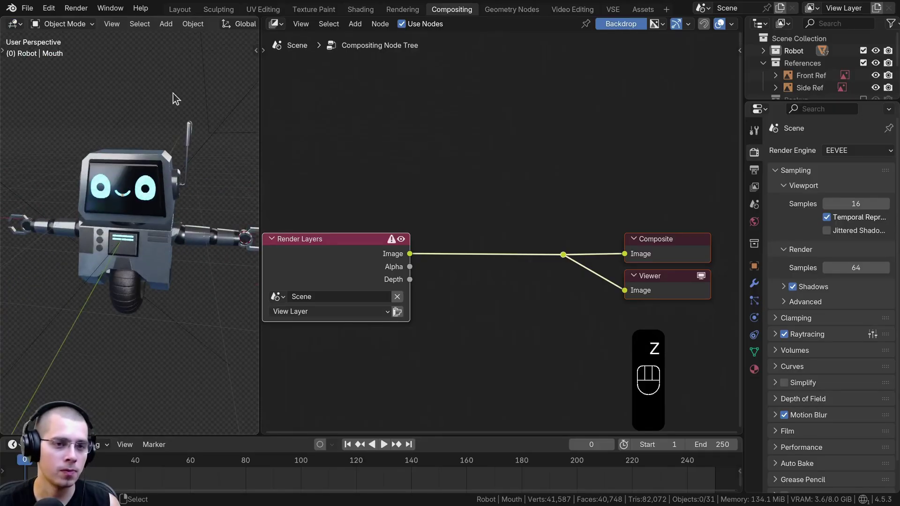
pyautogui.moveTo(152, 100); pyautogui.dragTo(155, 106)
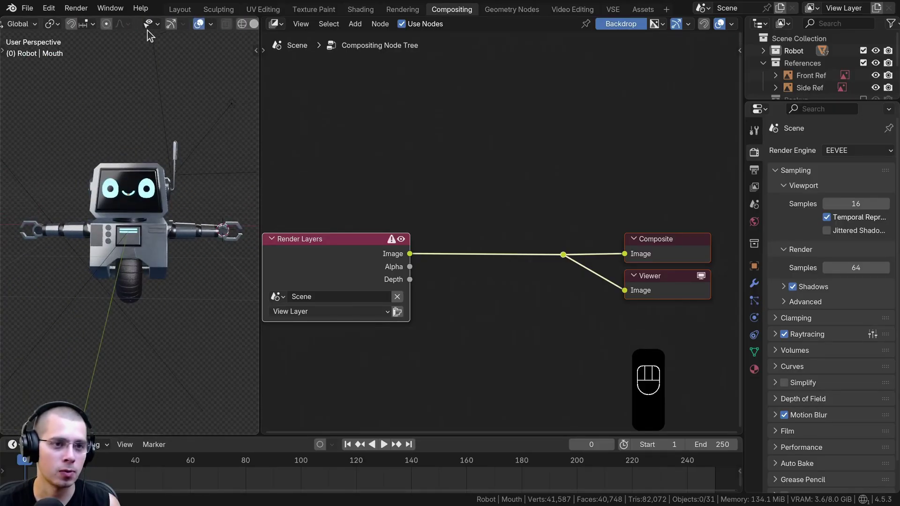
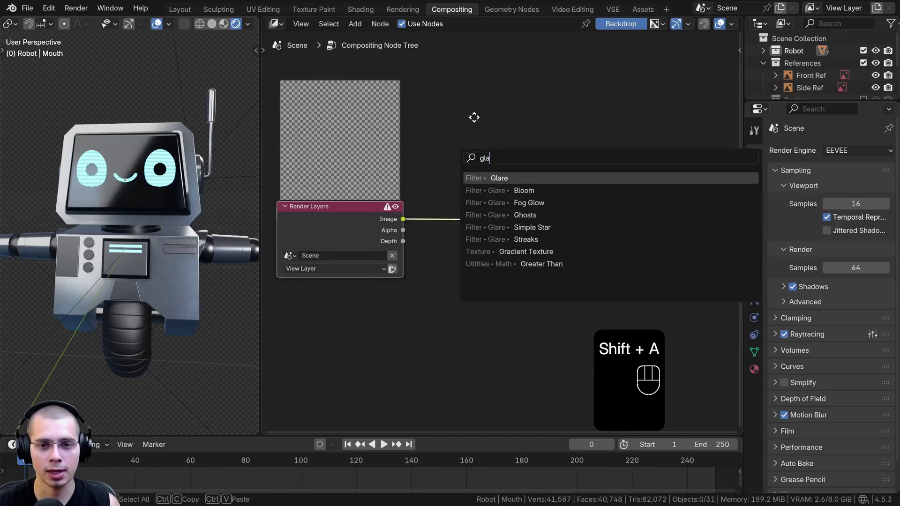
# Insert a Glare node between Render Layers and the Composite and Viewer outputs.
pyautogui.moveTo(331, 237); pyautogui.dragTo(377, 231)
pyautogui.click(485, 219)
pyautogui.middleClick(125, 238)
pyautogui.moveTo(169, 148); pyautogui.dragTo(114, 150)
pyautogui.click(101, 150)
pyautogui.click(105, 124)
pyautogui.doubleClick(128, 134)
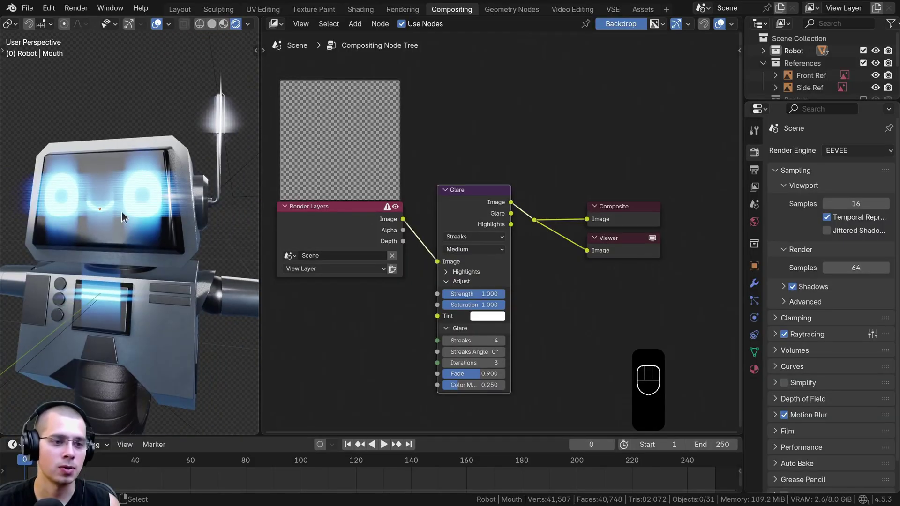
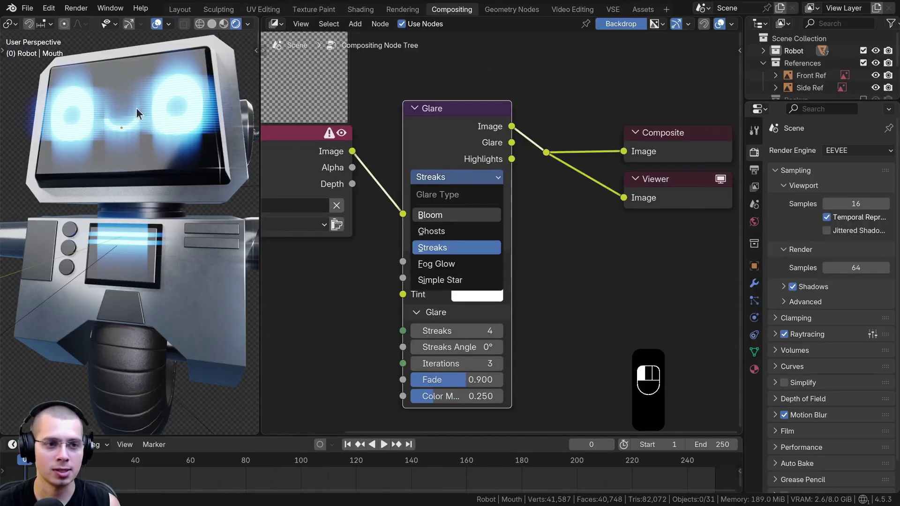
# Set the Glare node to Bloom at High quality with size 0.1.
pyautogui.middleClick(131, 151)
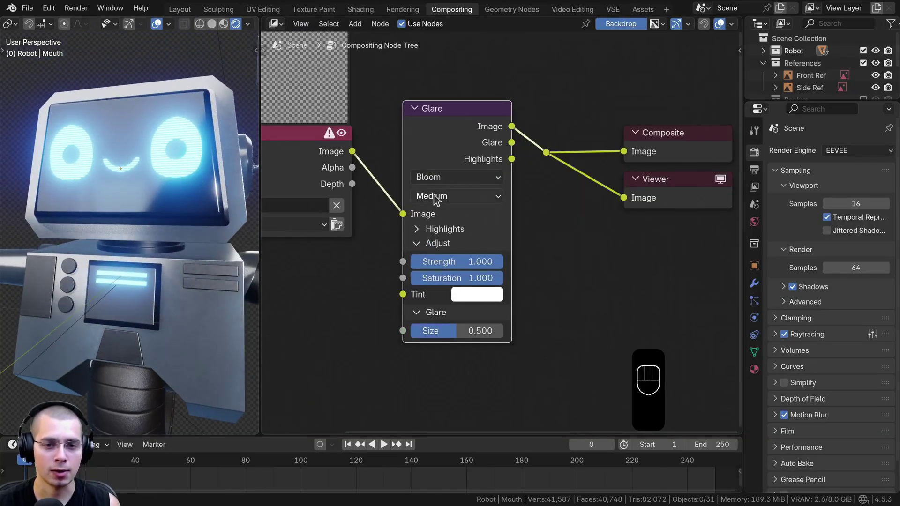
pyautogui.moveTo(438, 201); pyautogui.dragTo(338, 239)
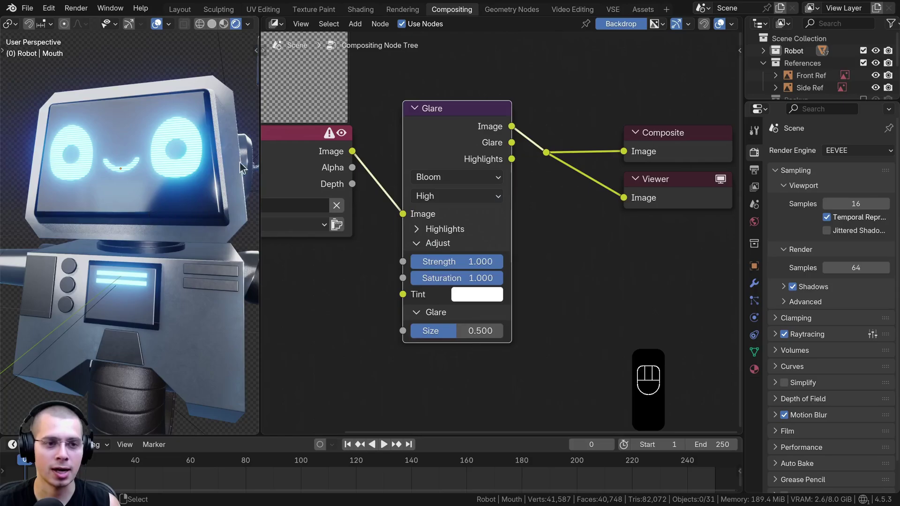
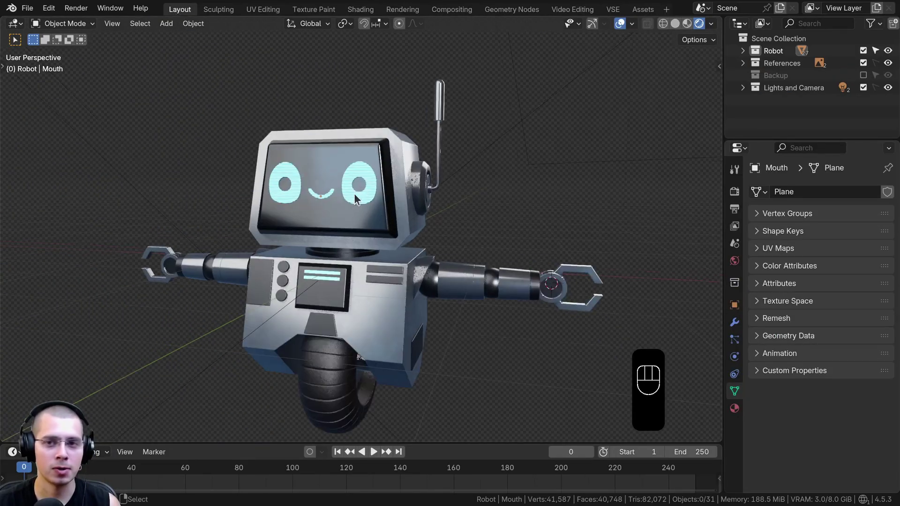
# Check the glow on the robot in Layout and save as Cute Robot Part 3.blend.
pyautogui.moveTo(714, 31); pyautogui.dragTo(366, 279)
pyautogui.middleClick(376, 259)
pyautogui.moveTo(401, 249); pyautogui.dragTo(413, 248)
pyautogui.middleClick(410, 248)
pyautogui.moveTo(388, 246); pyautogui.dragTo(369, 251)
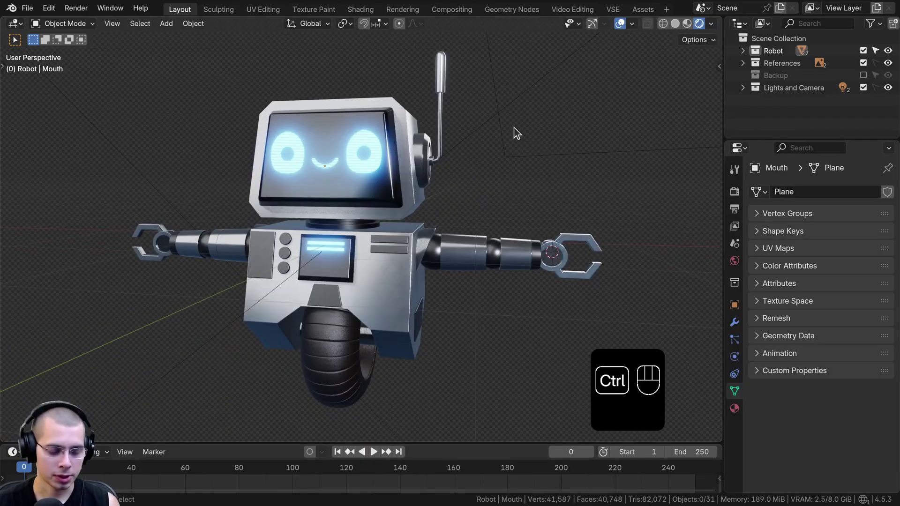
pyautogui.press('ctrl+s')
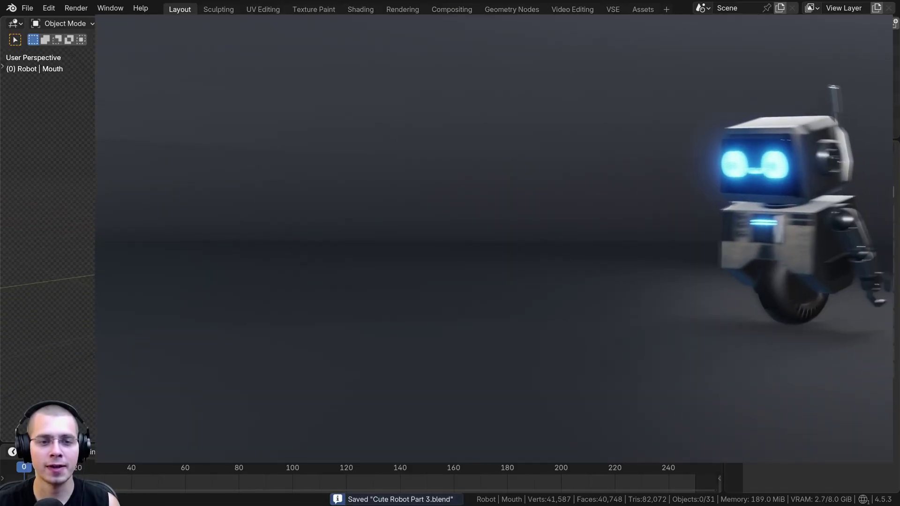